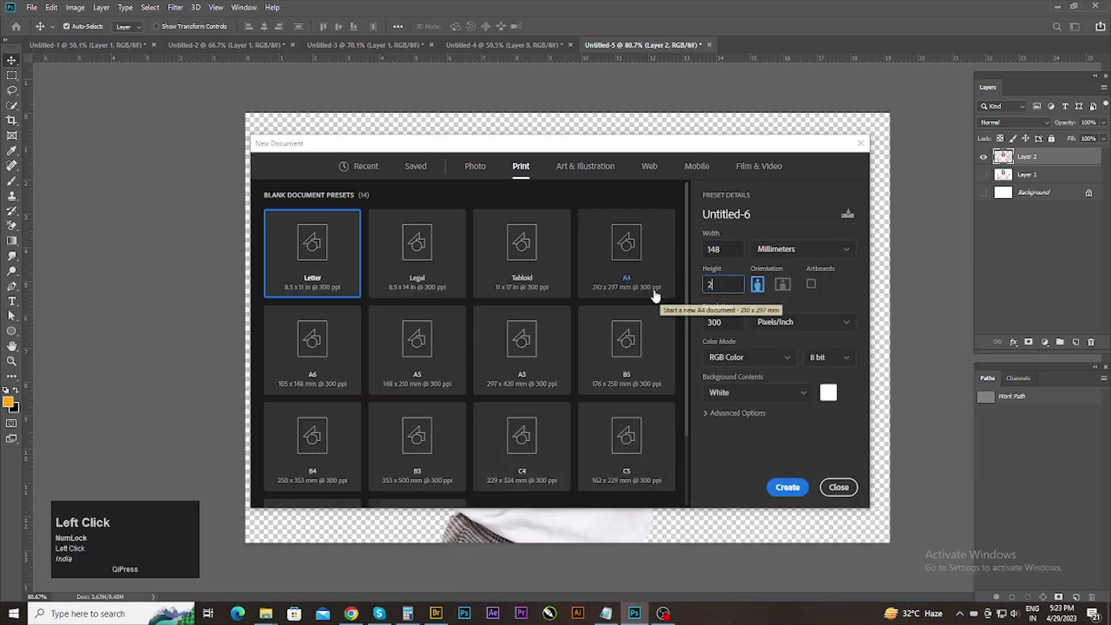
Step: Create the new 148 × 210 mm print document (Untitled-6) with a white background
click(611, 611)
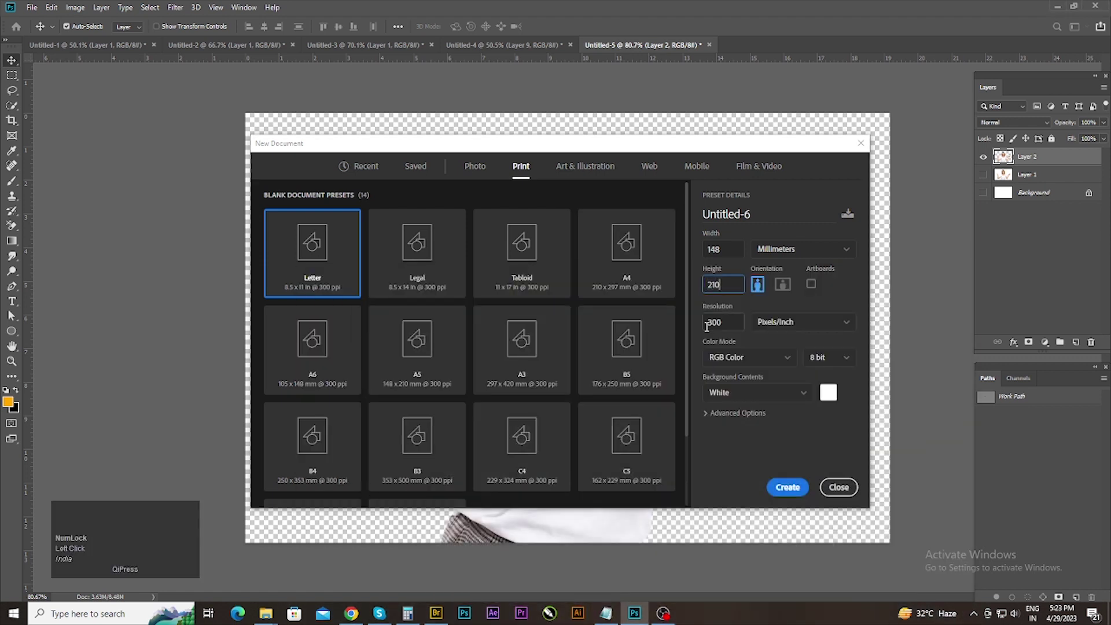
click(784, 487)
scroll(down, 3)
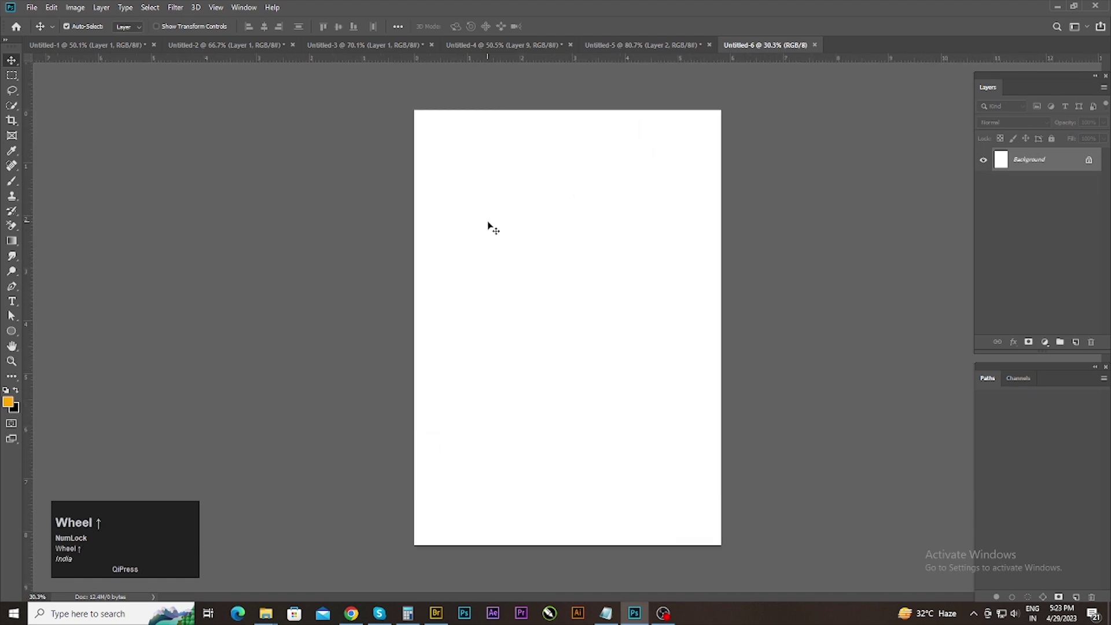
Step: Place the red-lipped portrait photo as Layer 1 and scale it to fill the page
drag(11, 64, 588, 560)
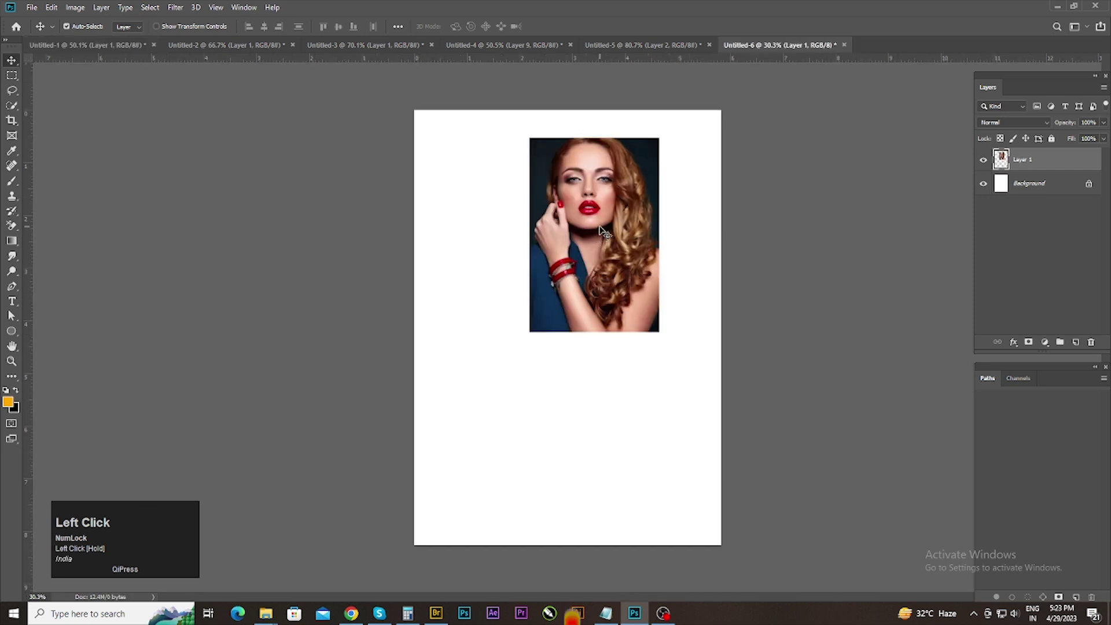
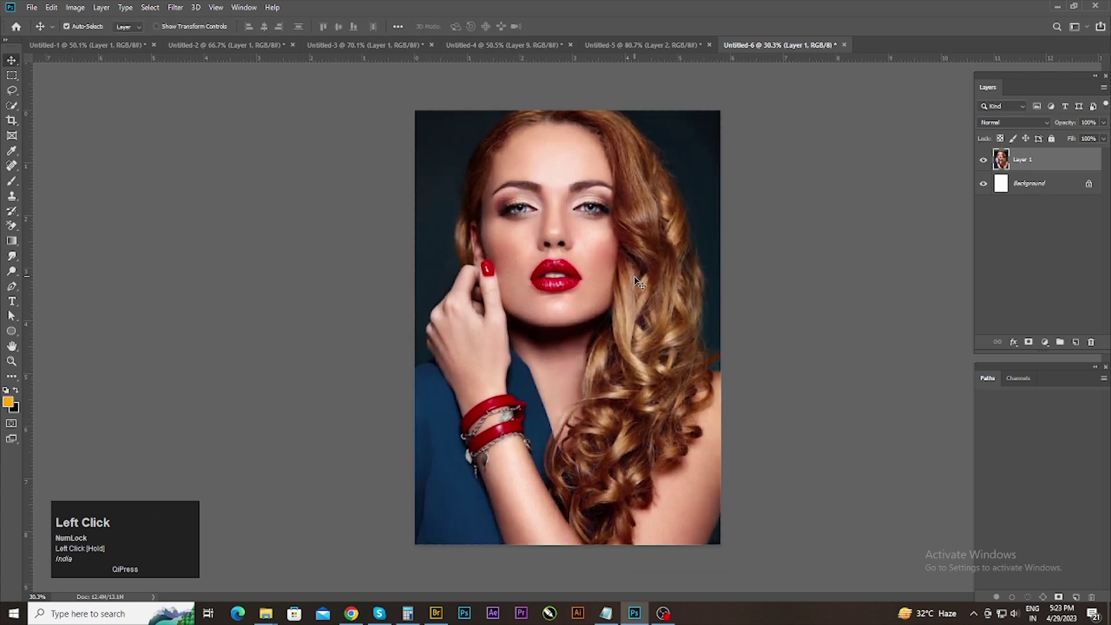
key(Right)
click(792, 305)
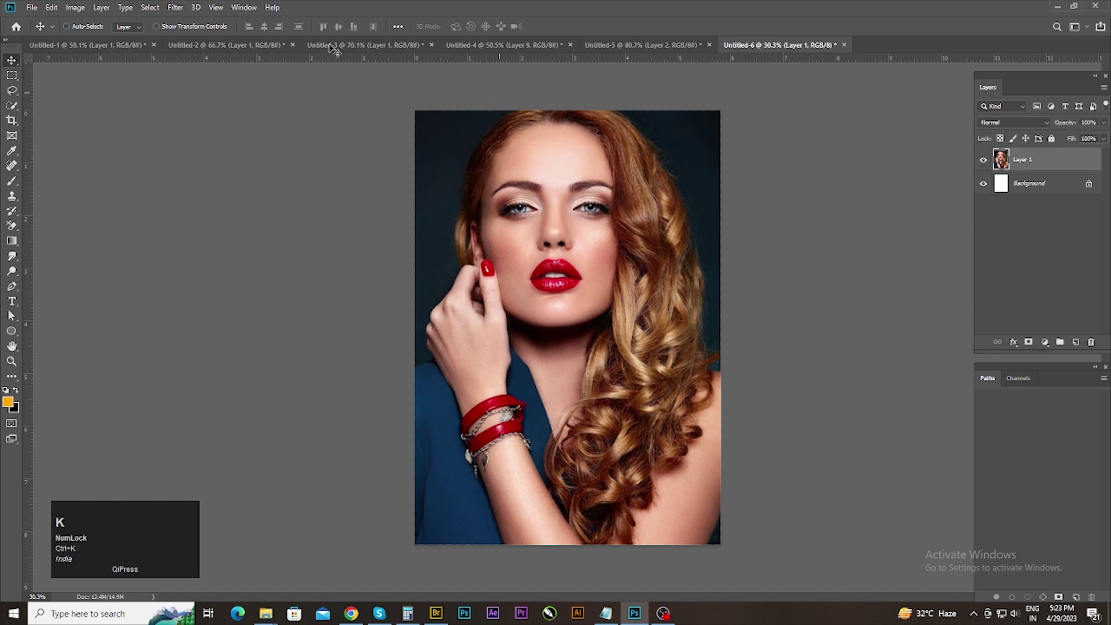
Step: Duplicate the portrait into Layer 1 copy and start the Camera Raw filter on it
key(ctrl+k)
click(793, 77)
key(ctrl+j)
Step: In Calibration set Shadows Tint -36, Red Primary Hue +8 and Green Primary Hue +15
click(187, 13)
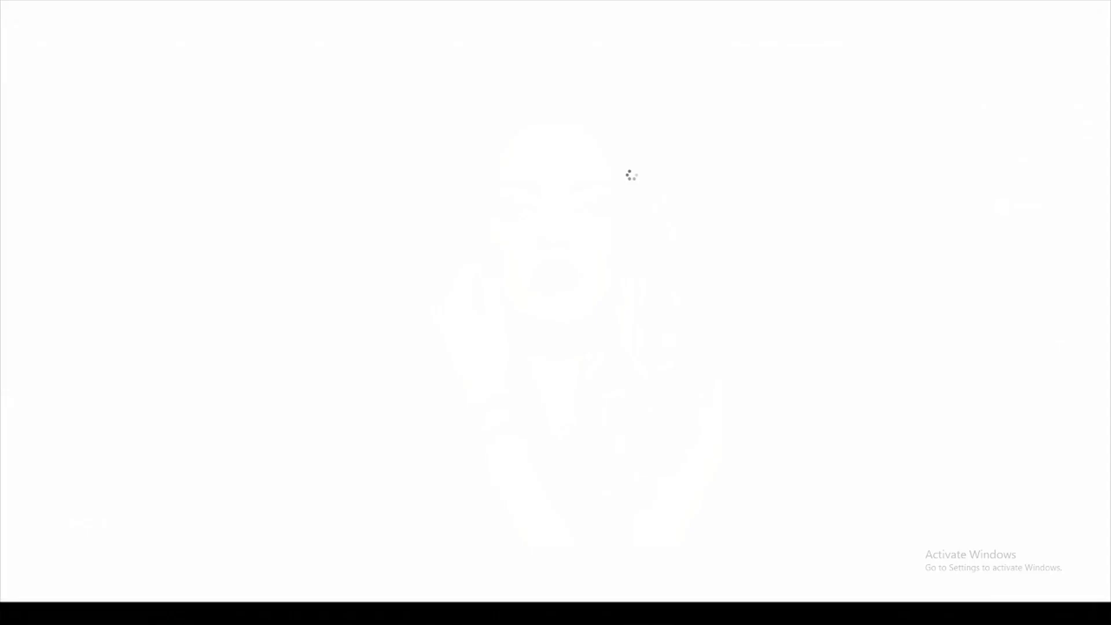
drag(1023, 207, 1069, 229)
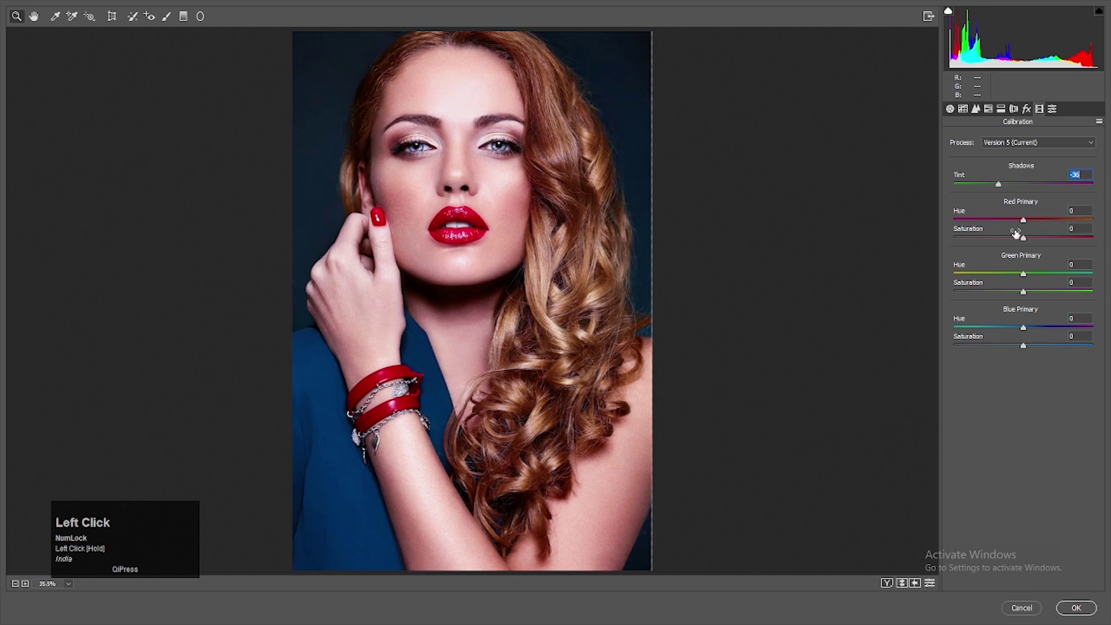
drag(1025, 223, 1070, 615)
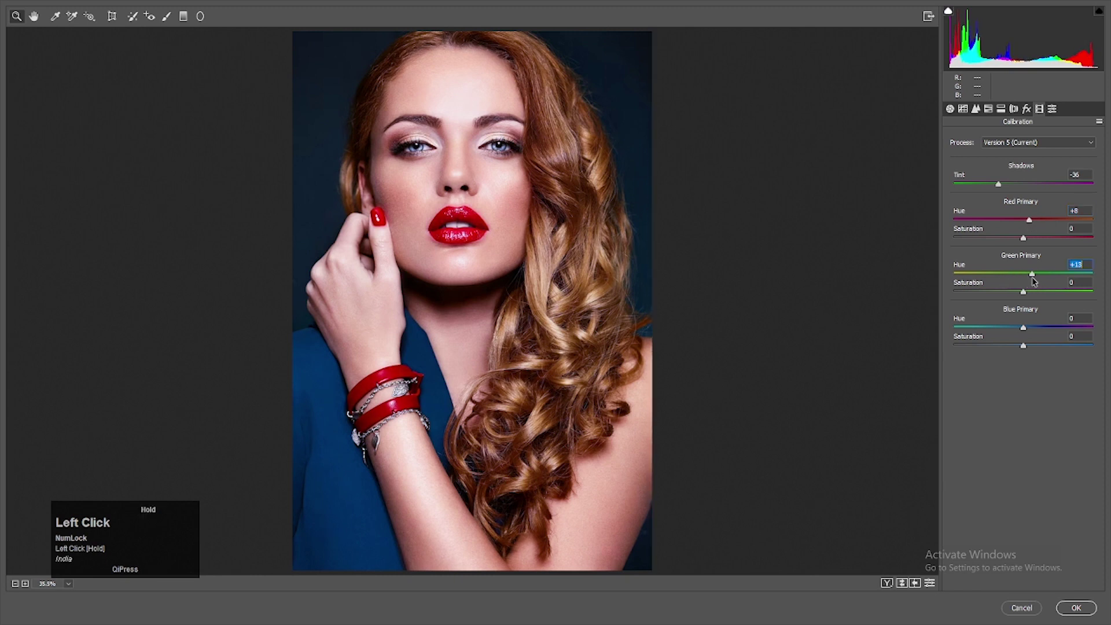
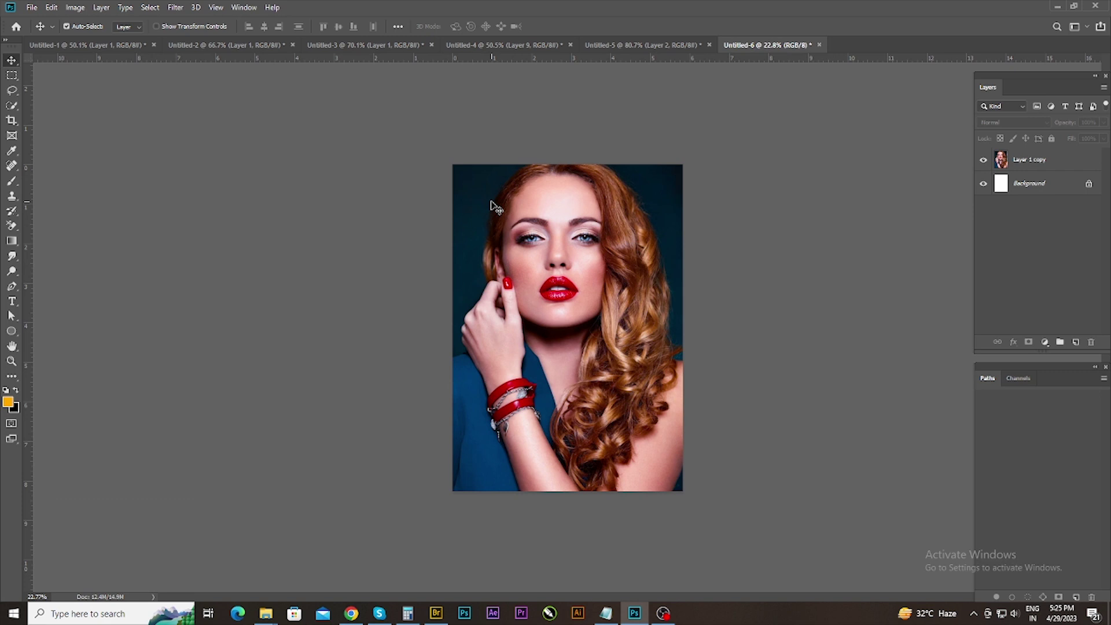
Step: Add a linear 90° orange-to-transparent Gradient Fill layer rising from the bottom
click(1031, 169)
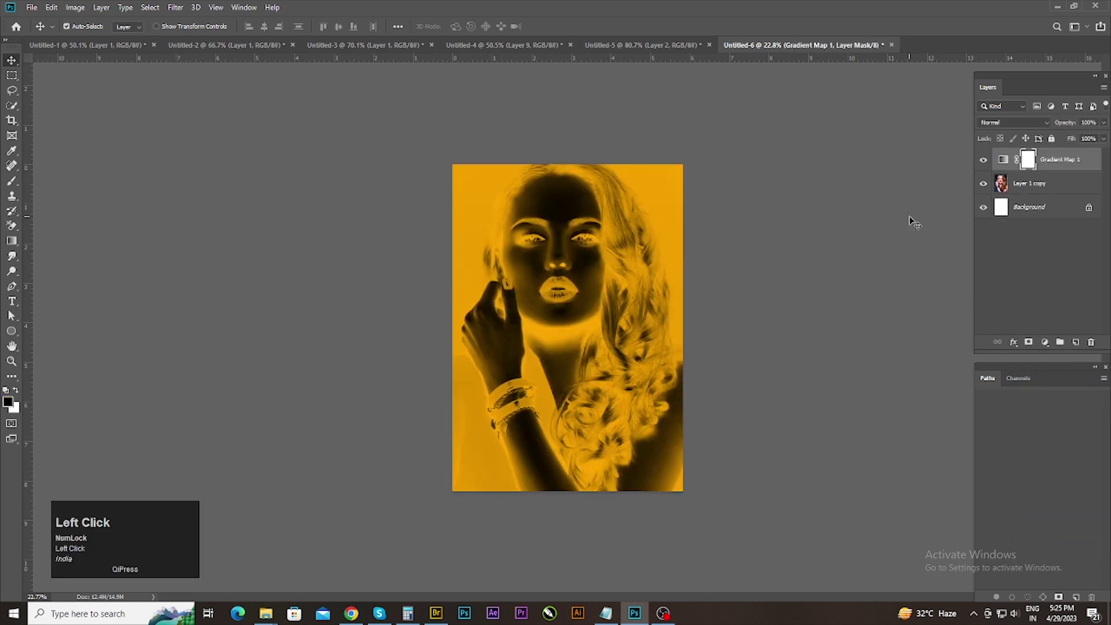
drag(1050, 351, 423, 232)
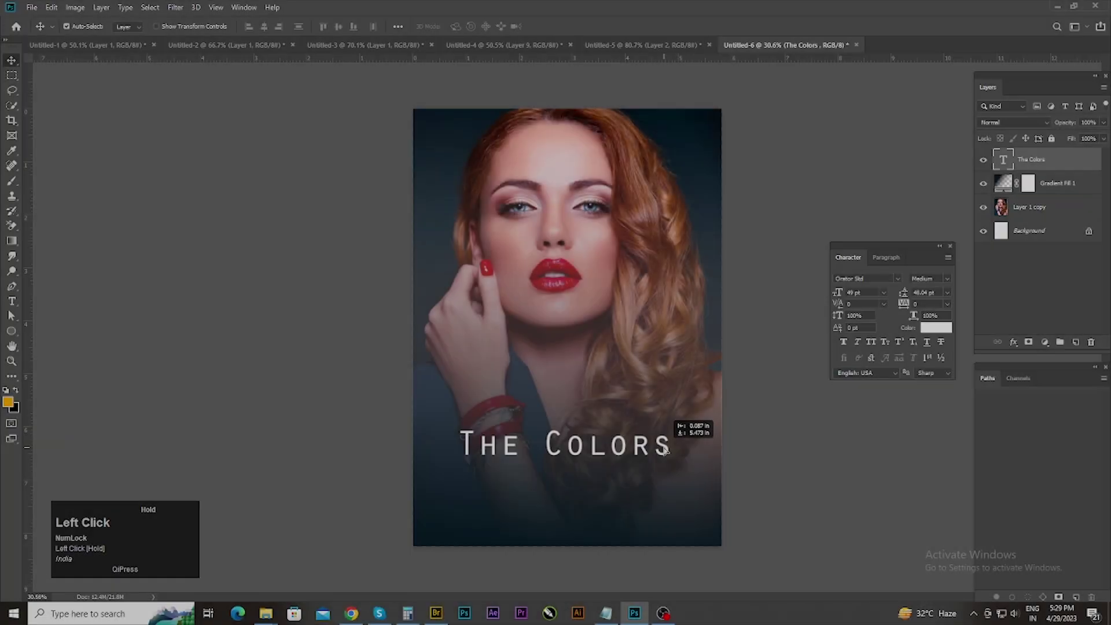
Step: Add white title lines The Colors, Nwe and Night Mate, styling Nwe in a script font
key(ctrl+a)
click(266, 28)
key(ctrl+d)
click(676, 452)
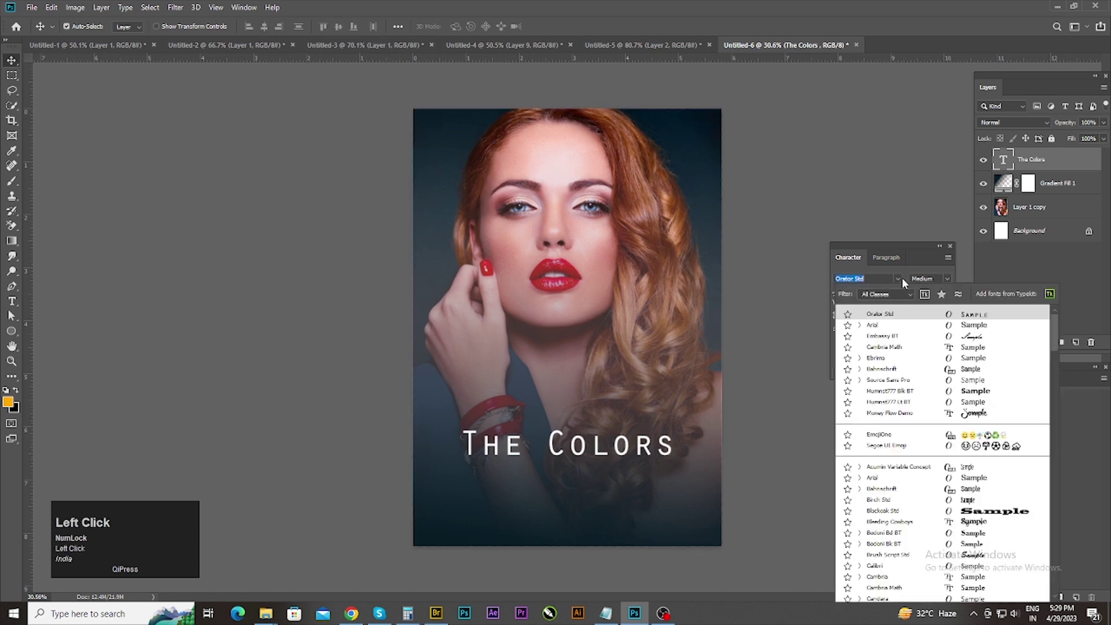
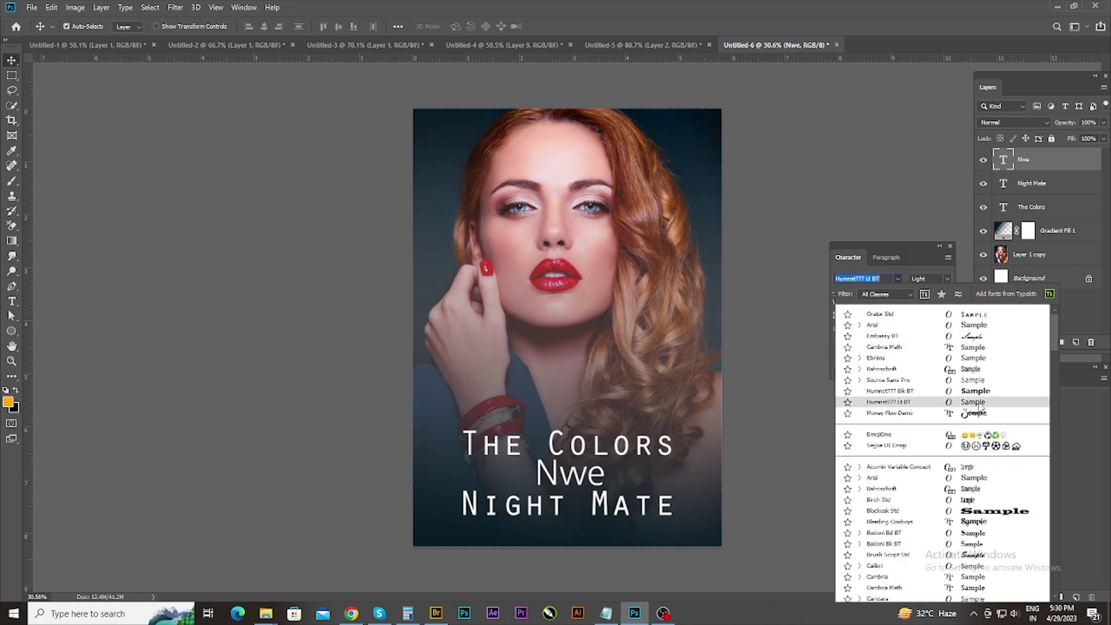
scroll(down, 3)
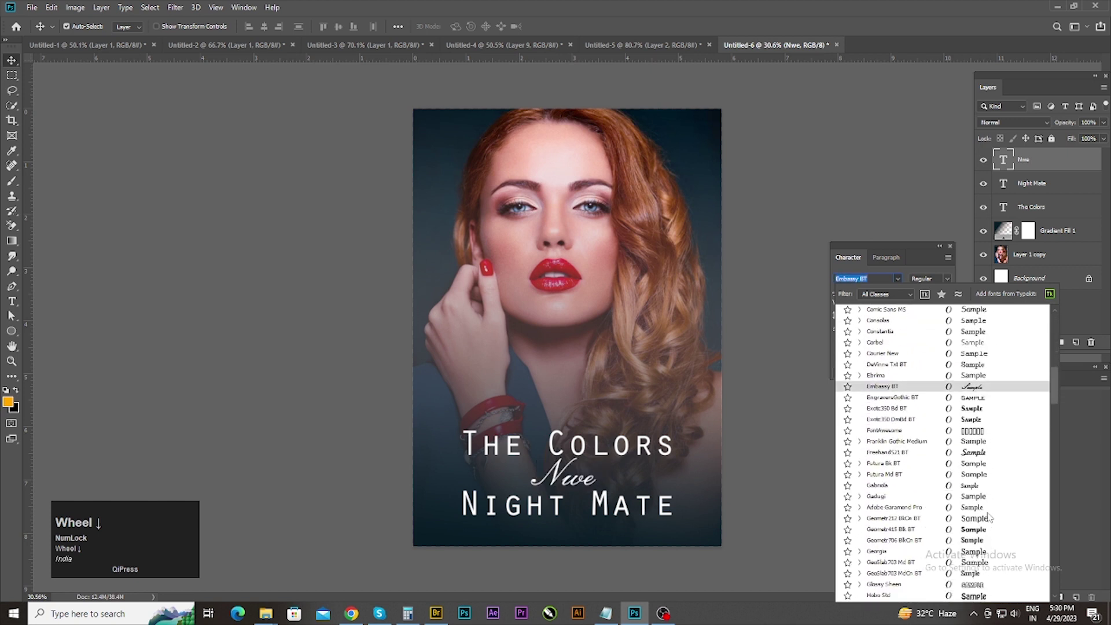
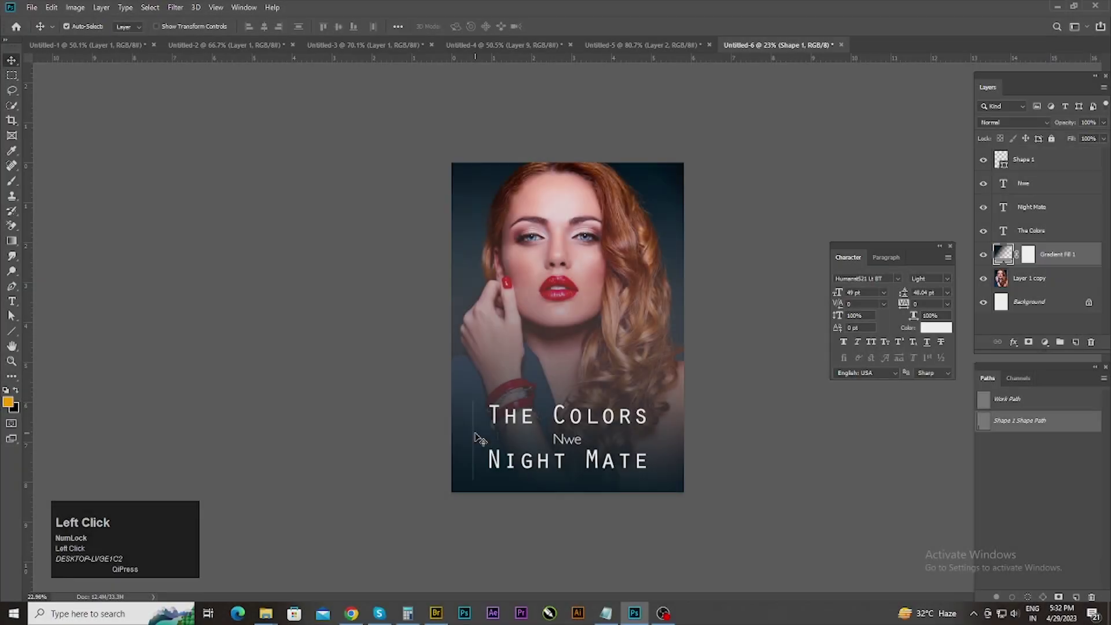
Step: Choose the Line tool with a white stroke and set its width
key(ctrl+t)
key(u)
click(205, 25)
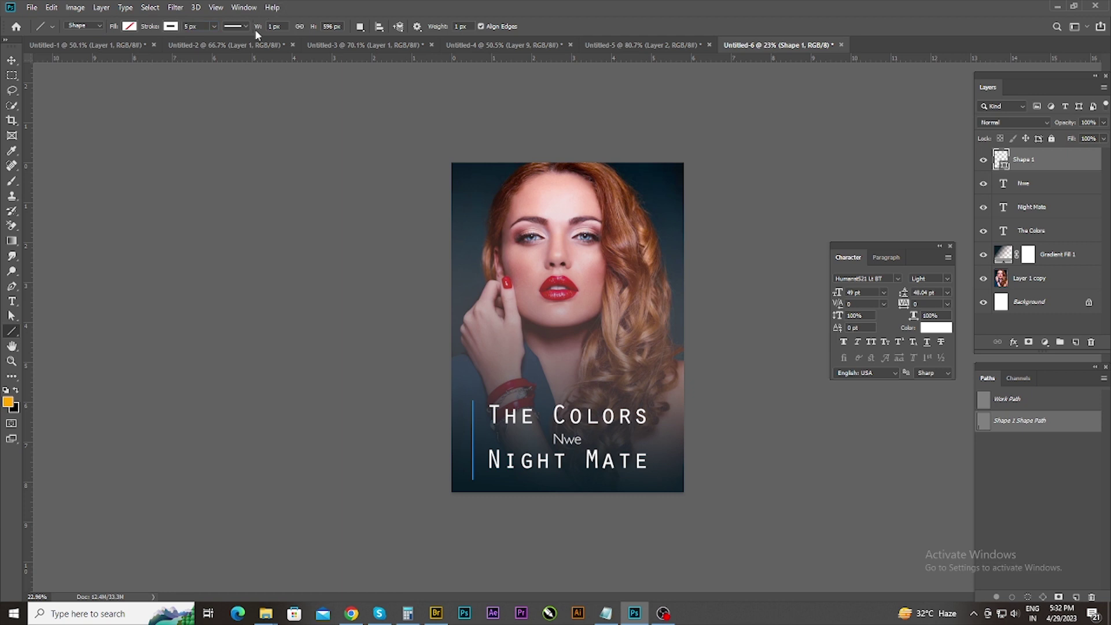
click(250, 29)
scroll(up, 3)
Step: Draw a thin vertical white line along the left edge of the title block
click(457, 459)
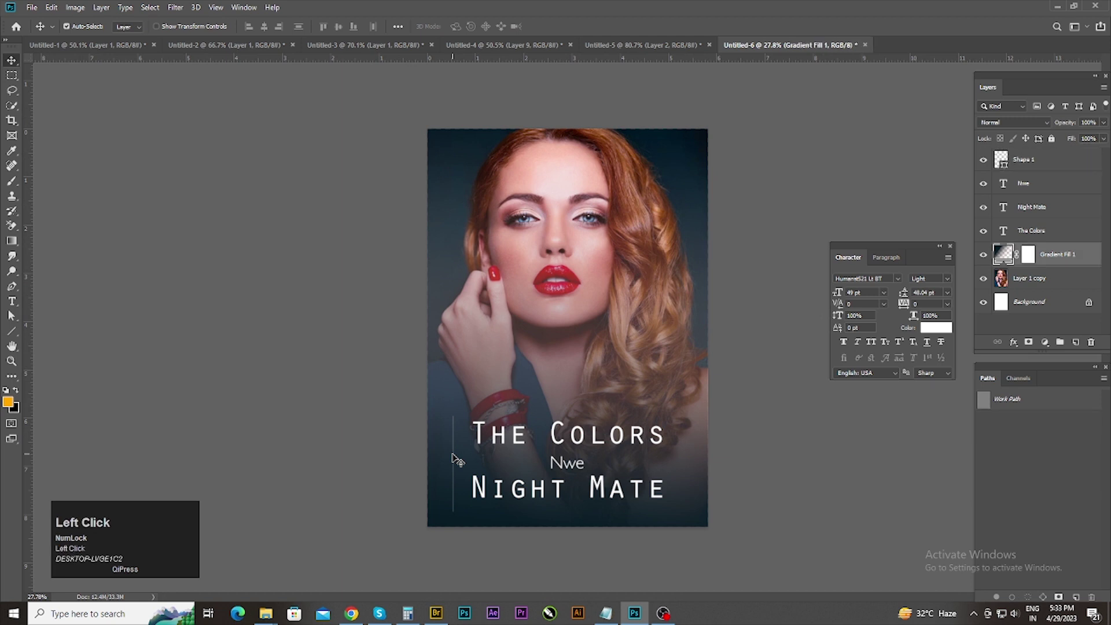
scroll(up, 3)
click(409, 470)
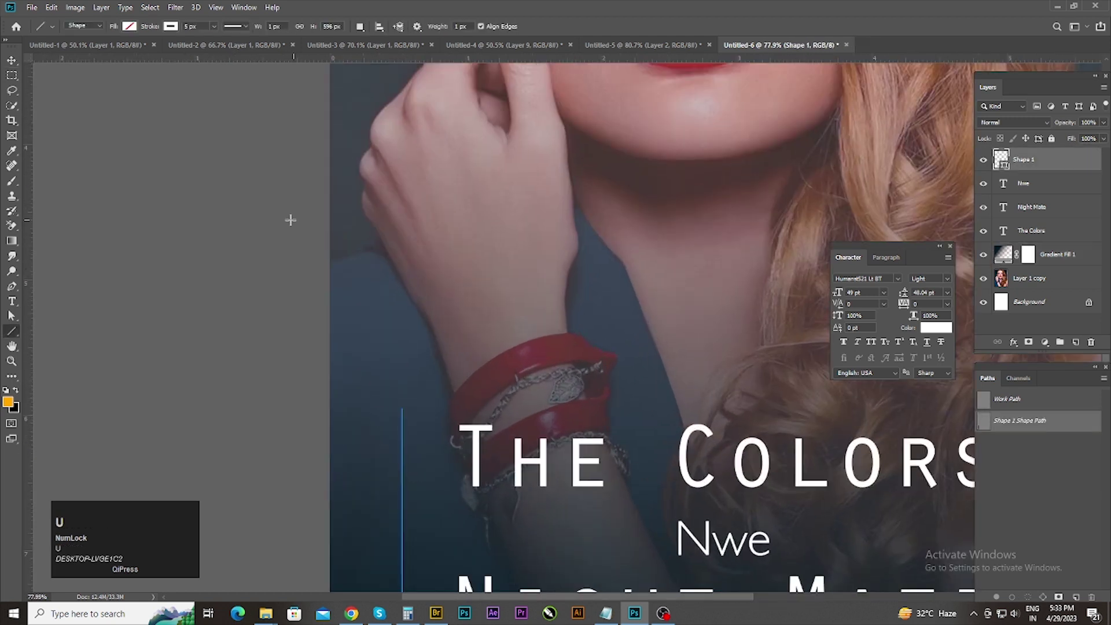
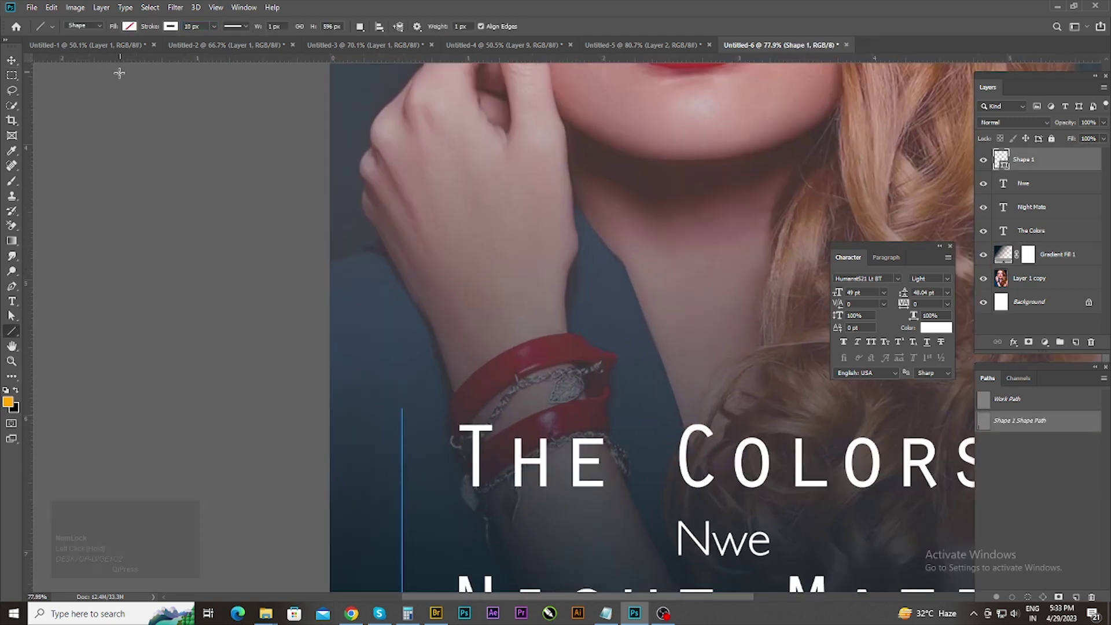
scroll(down, 3)
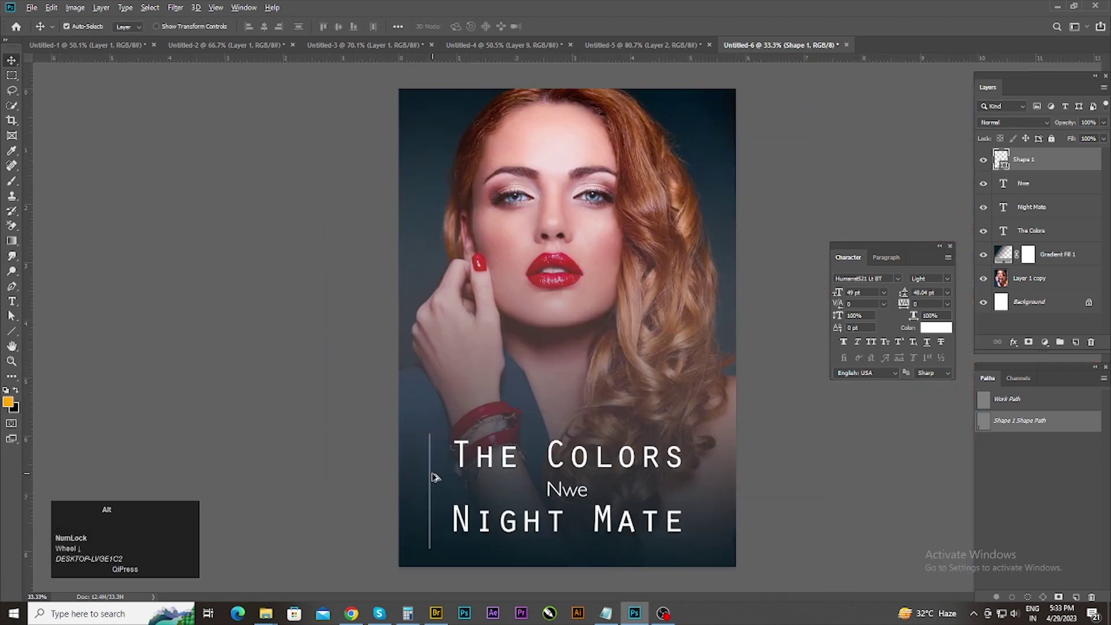
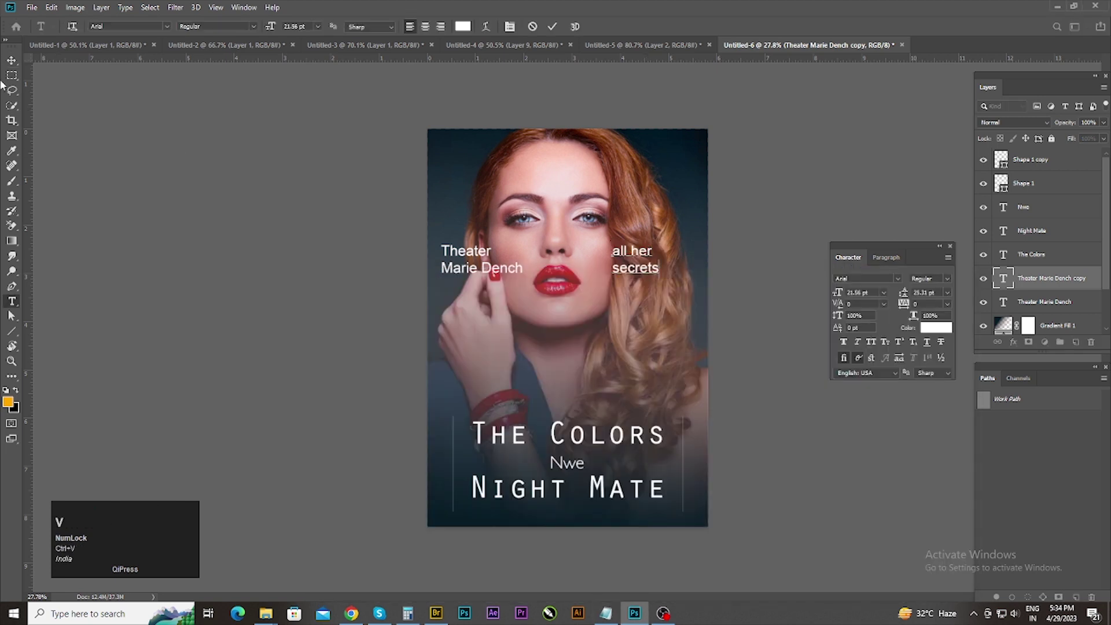
Step: Position the small Arial 'all her secrets' text on the right beside the face
drag(14, 64, 807, 456)
scroll(down, 3)
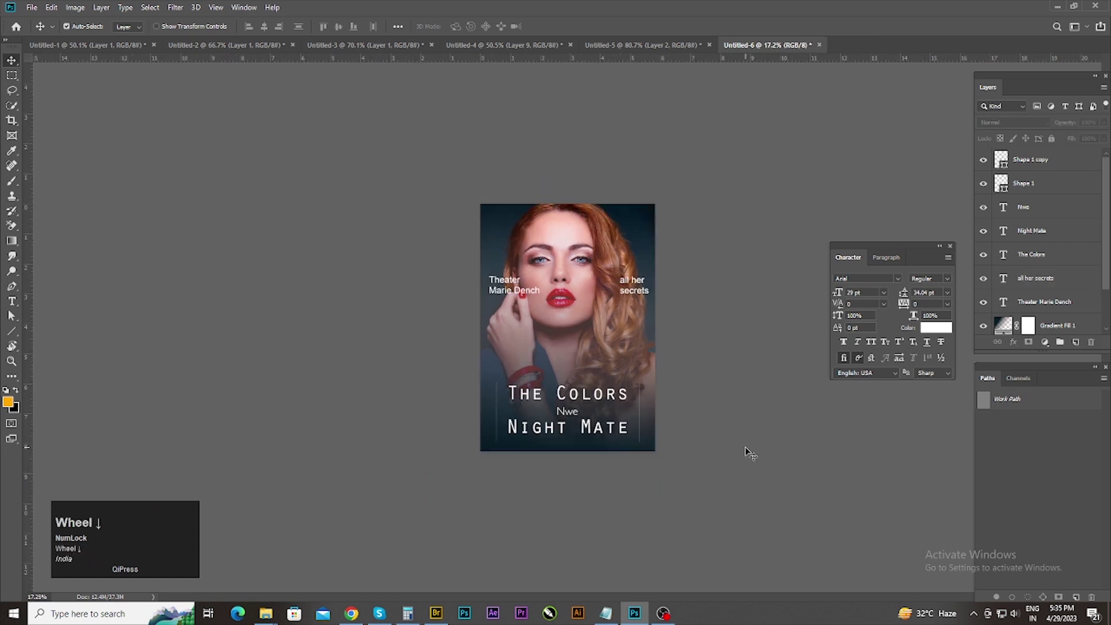
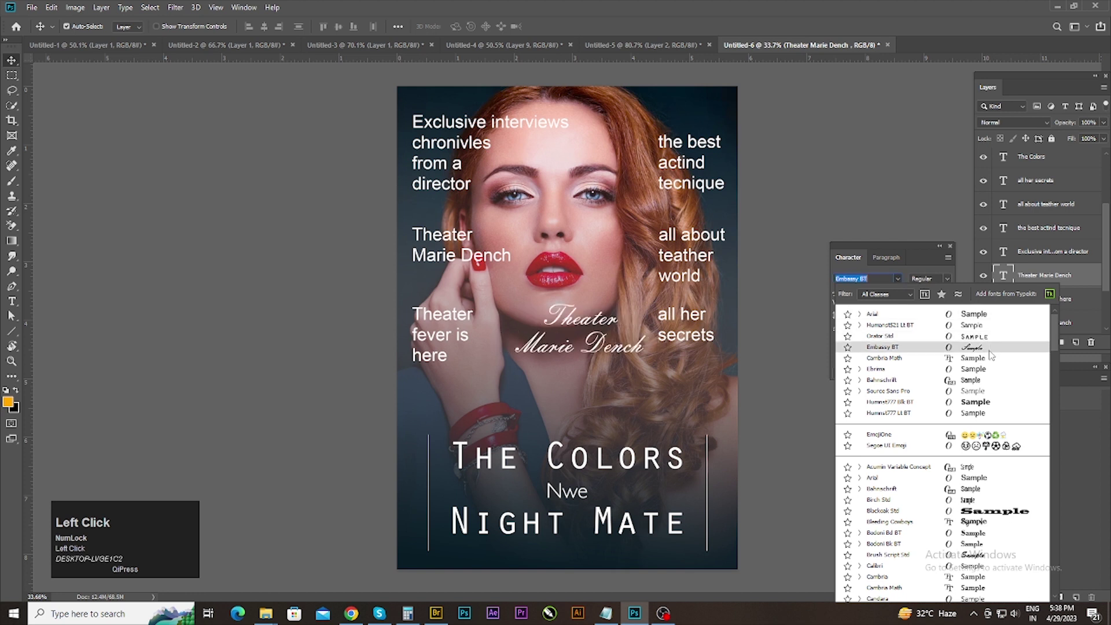
Step: Scroll the font list, auditioning typefaces for the Theater Marie Dench title
scroll(down, 3)
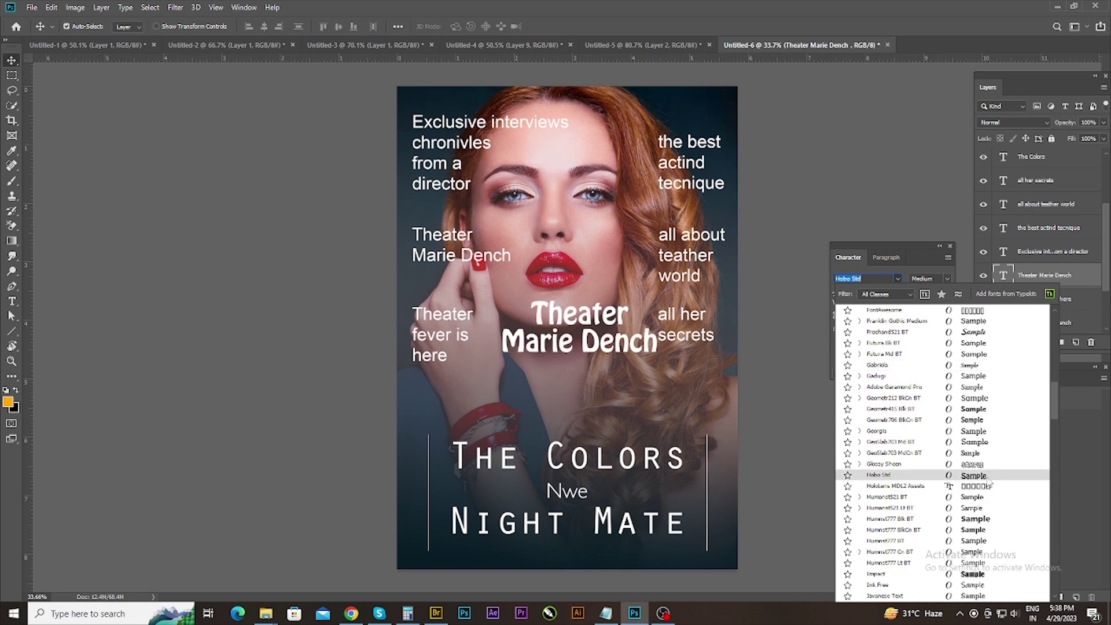
scroll(down, 3)
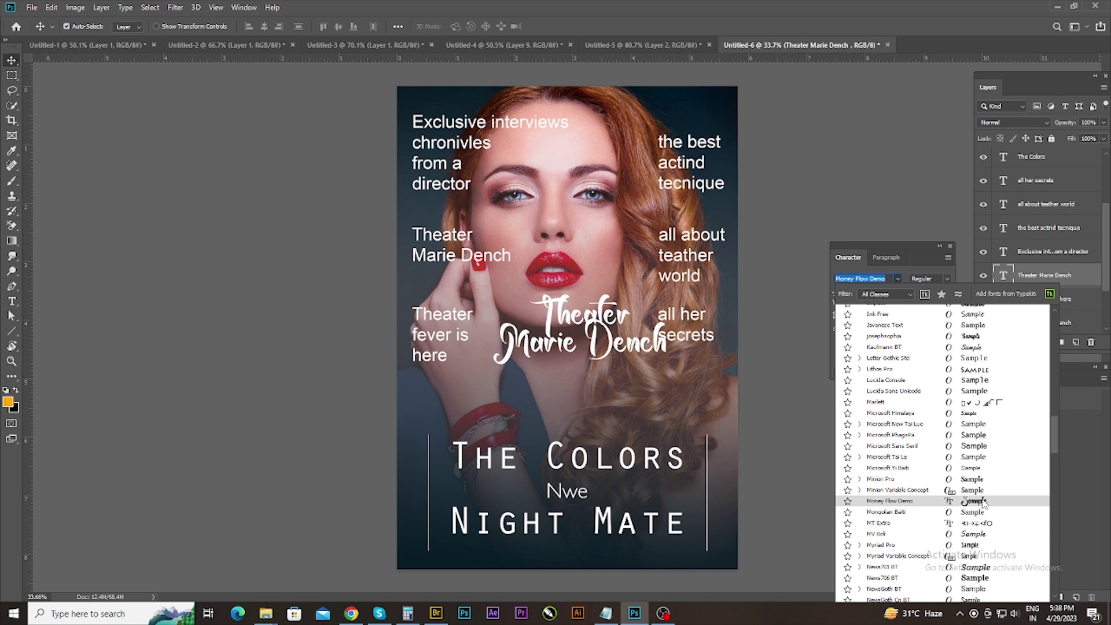
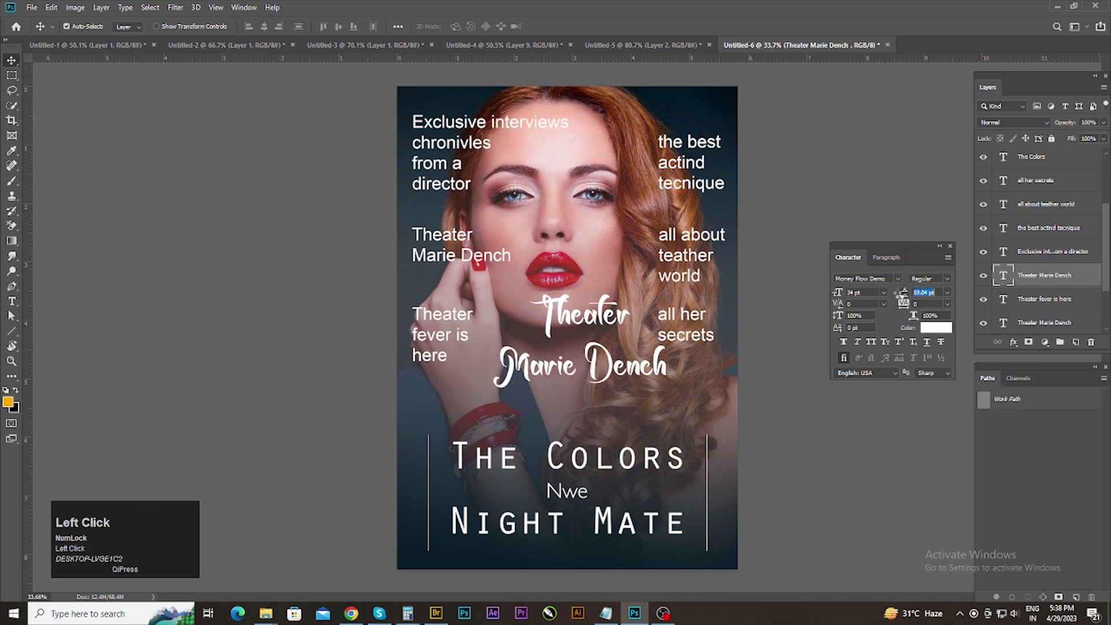
Step: Scroll the font list toward Money Flow Demo for the centred title
scroll(down, 3)
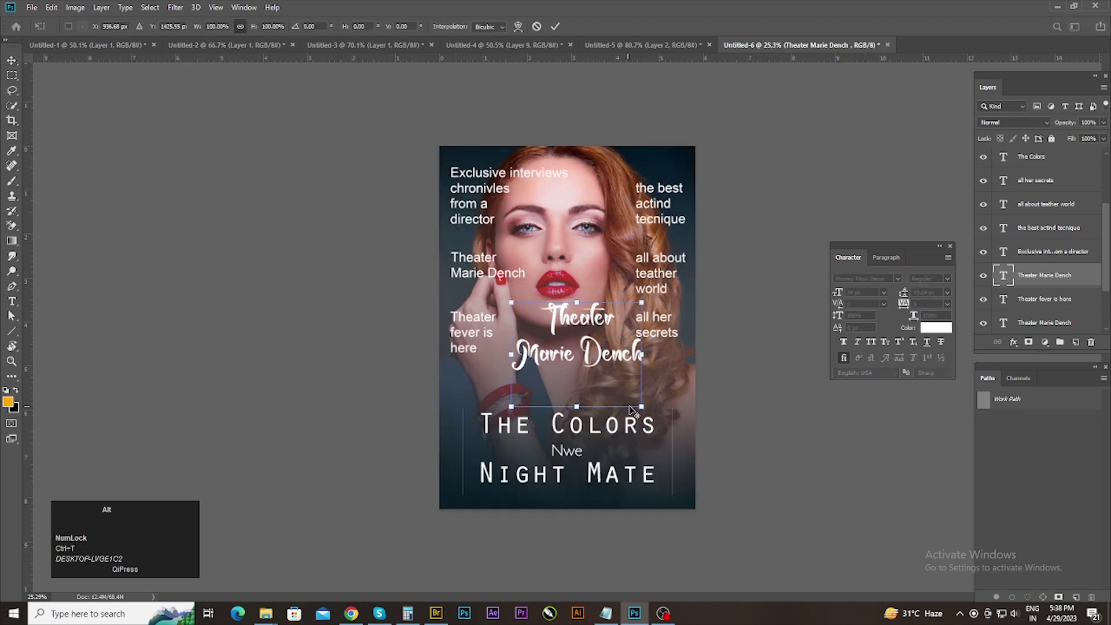
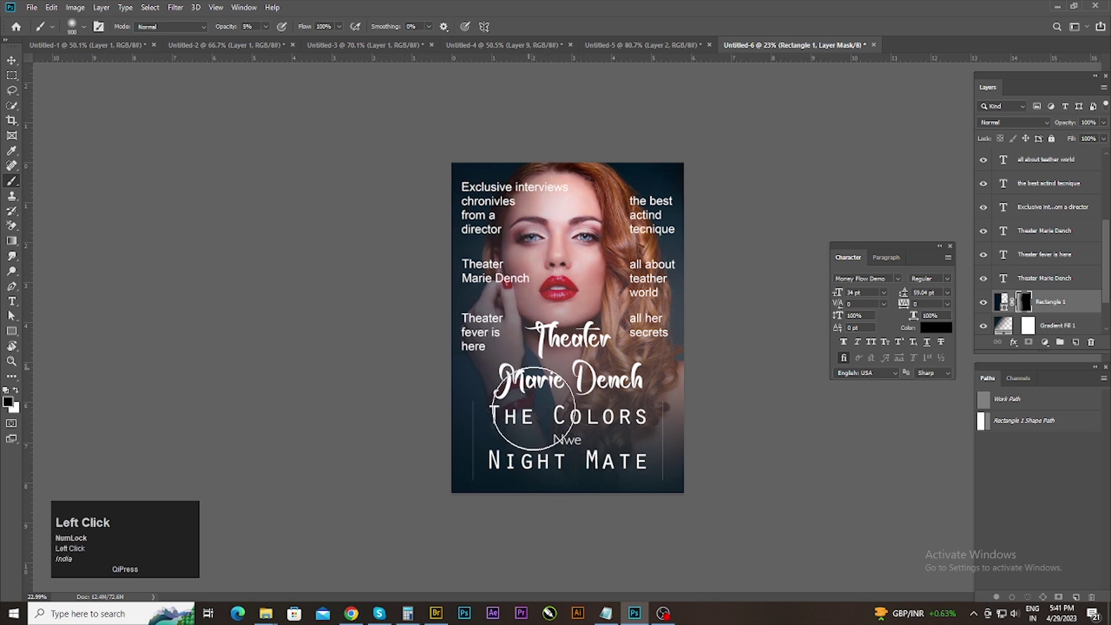
Step: Scroll the view while softening Rectangle 1's mask edges around the face
scroll(up, 3)
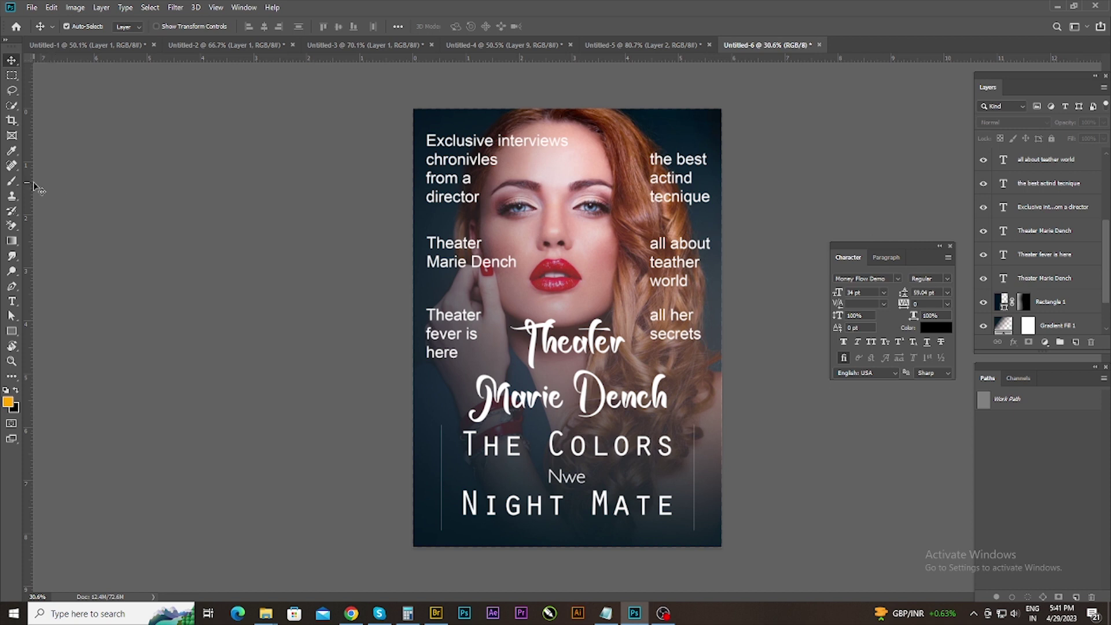
Step: Draw a no-fill rectangle with a 5 px white stroke over the cover and centre it on the canvas
drag(12, 339, 12, 313)
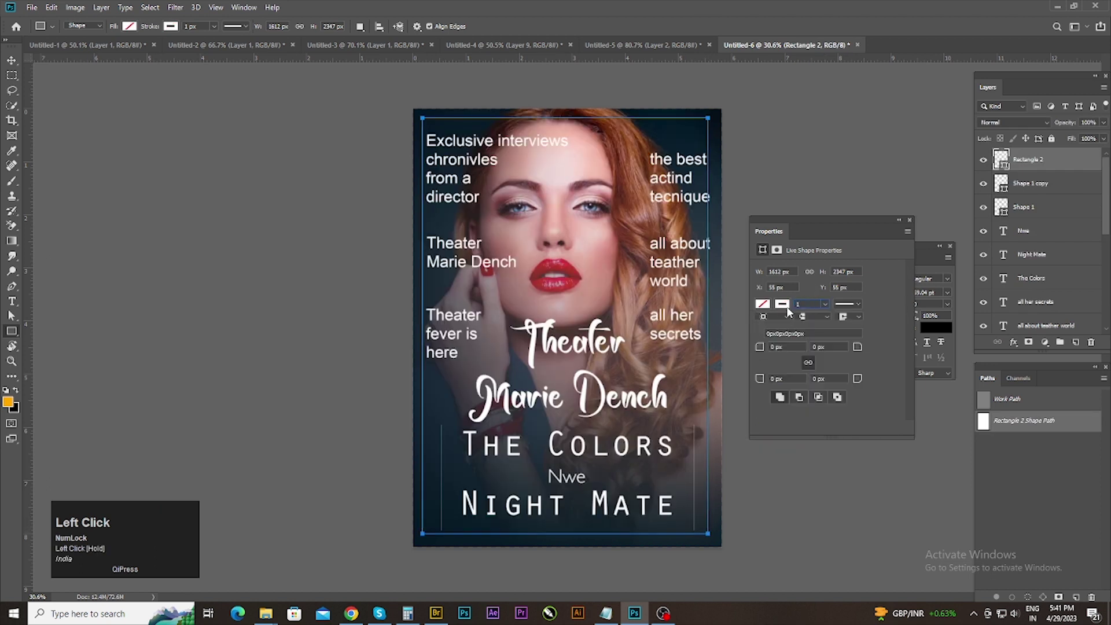
drag(13, 313, 12, 313)
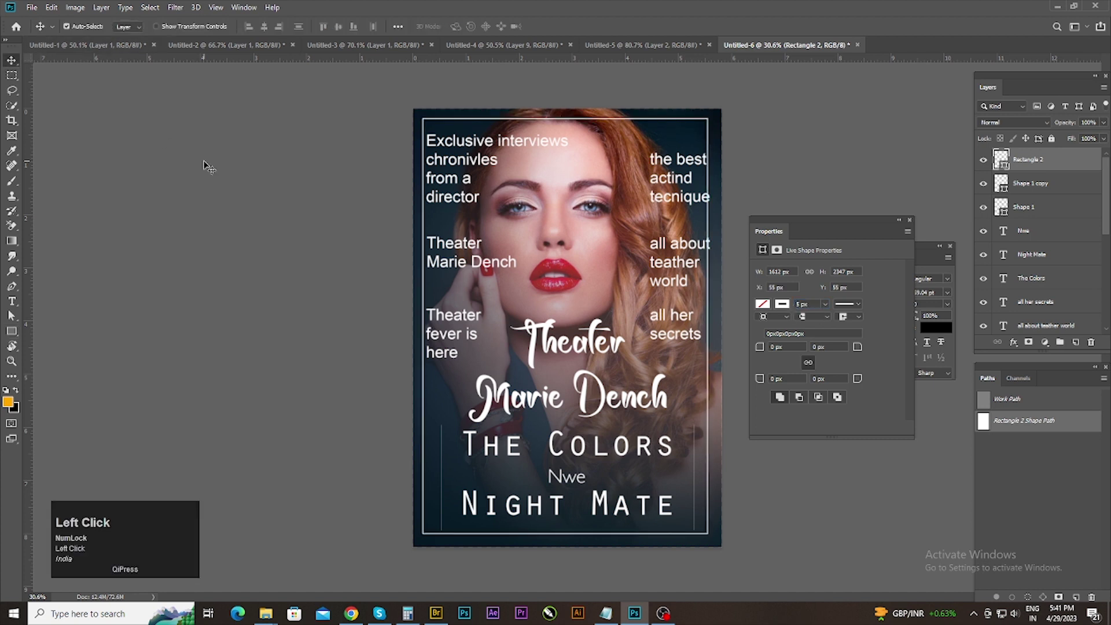
key(ctrl+t)
drag(13, 313, 14, 315)
key(ctrl+a)
click(13, 315)
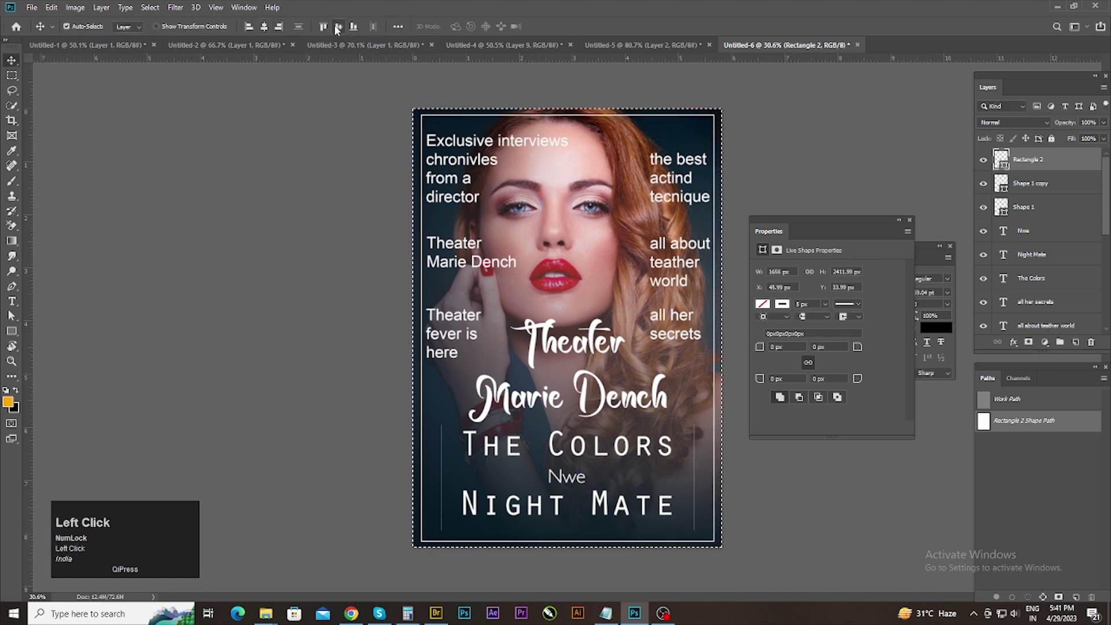
key(ctrl+d)
Step: Change the frame's stroke type to dashed so a white dashed border edges the cover
click(12, 313)
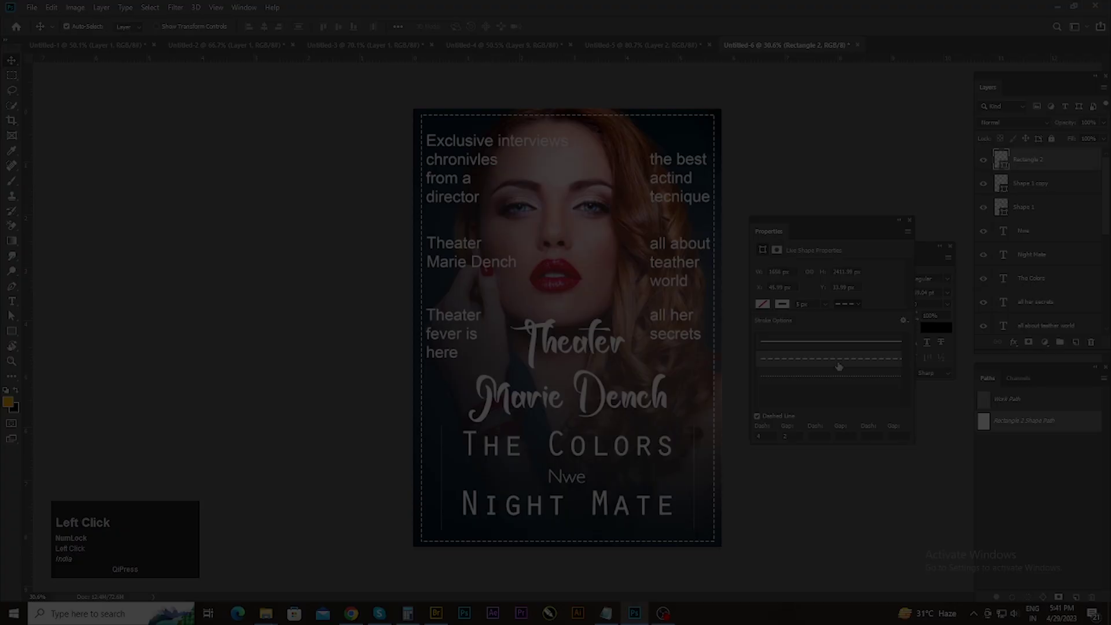
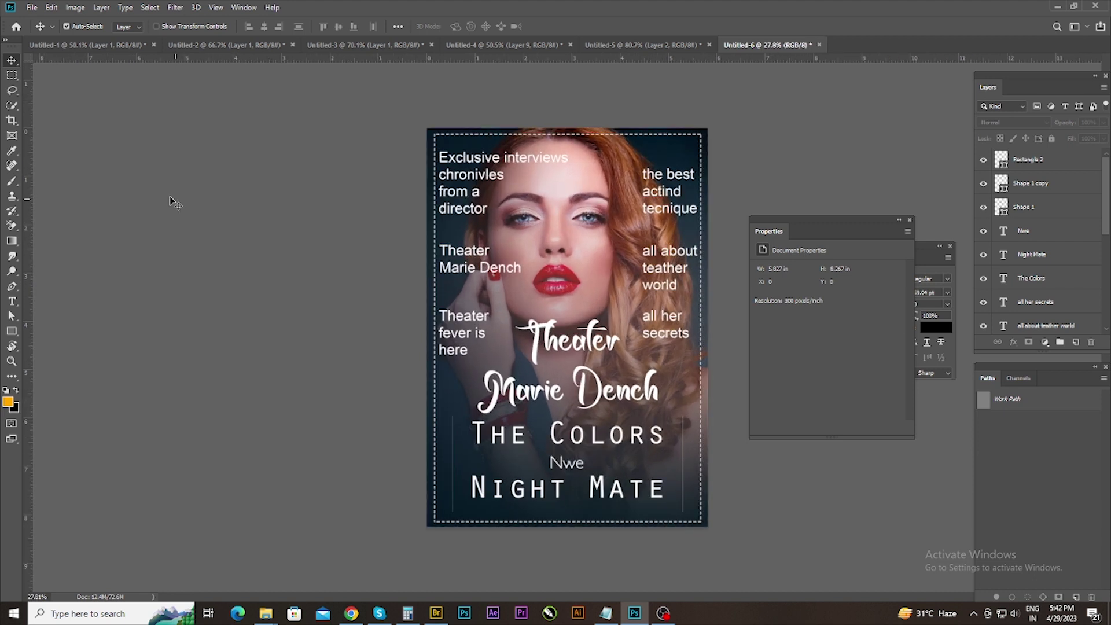
click(912, 225)
scroll(up, 3)
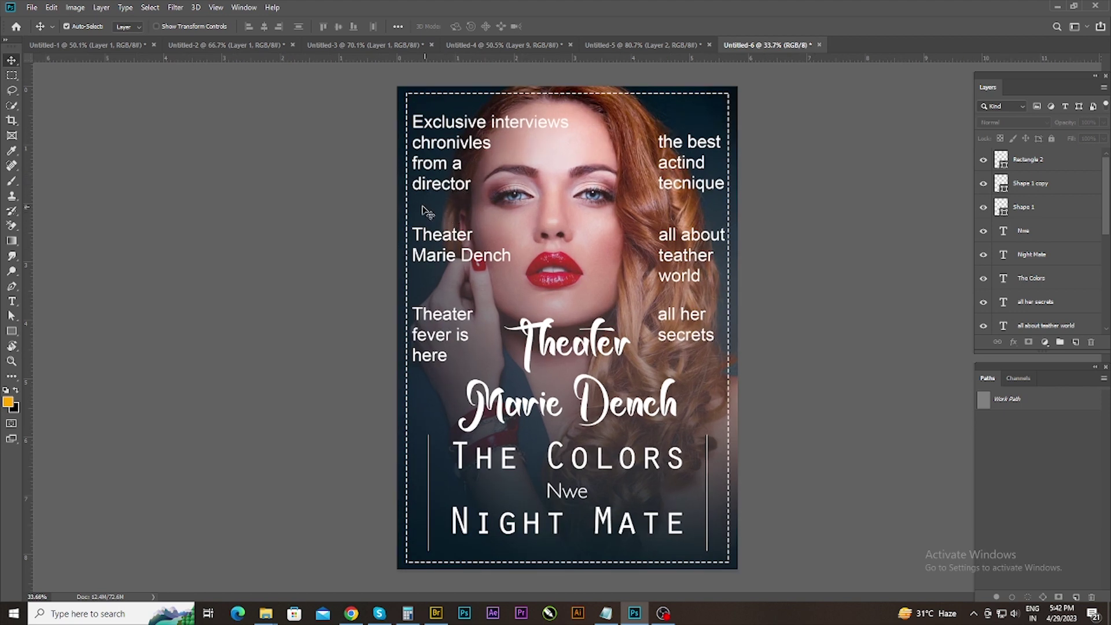
scroll(down, 3)
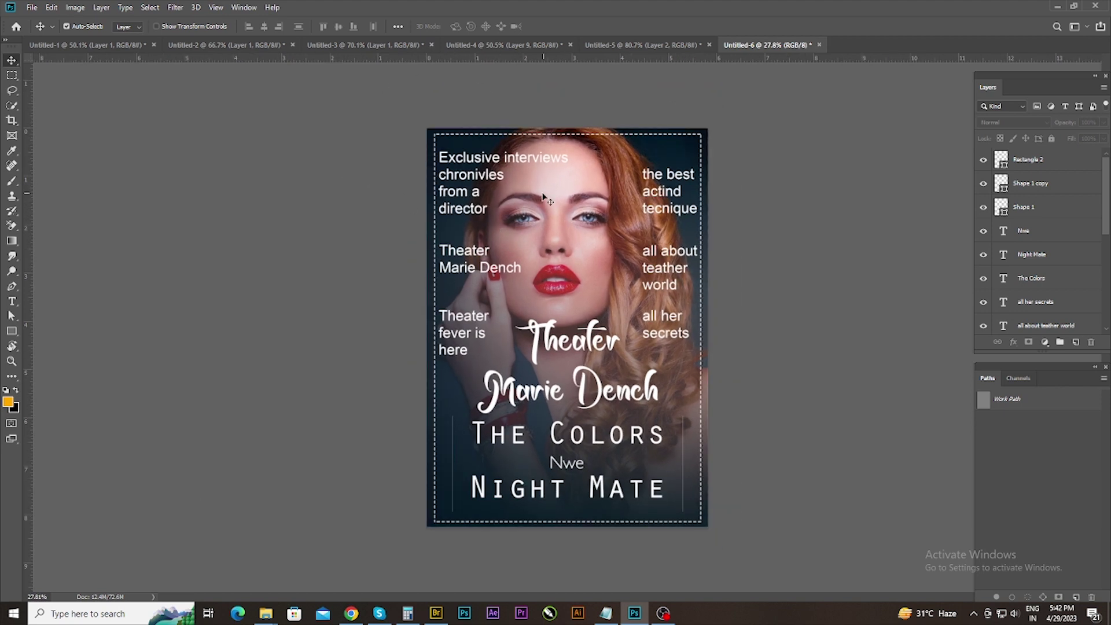
Step: Create a new blank landscape document 420 mm wide (Untitled-7) for the two-page spread
key(ctrl+n)
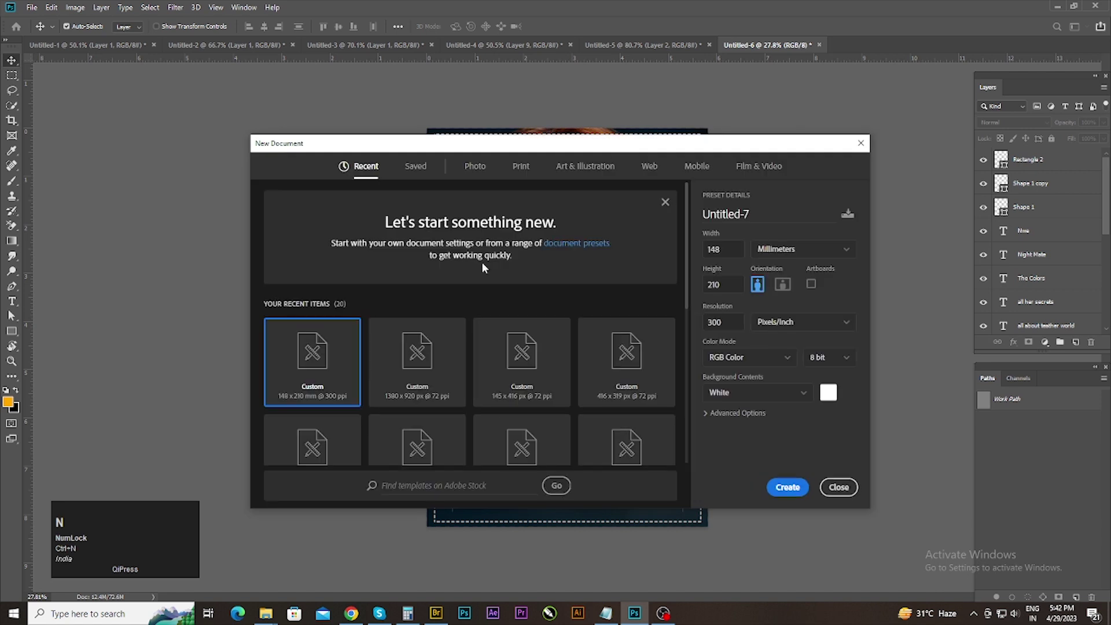
click(611, 612)
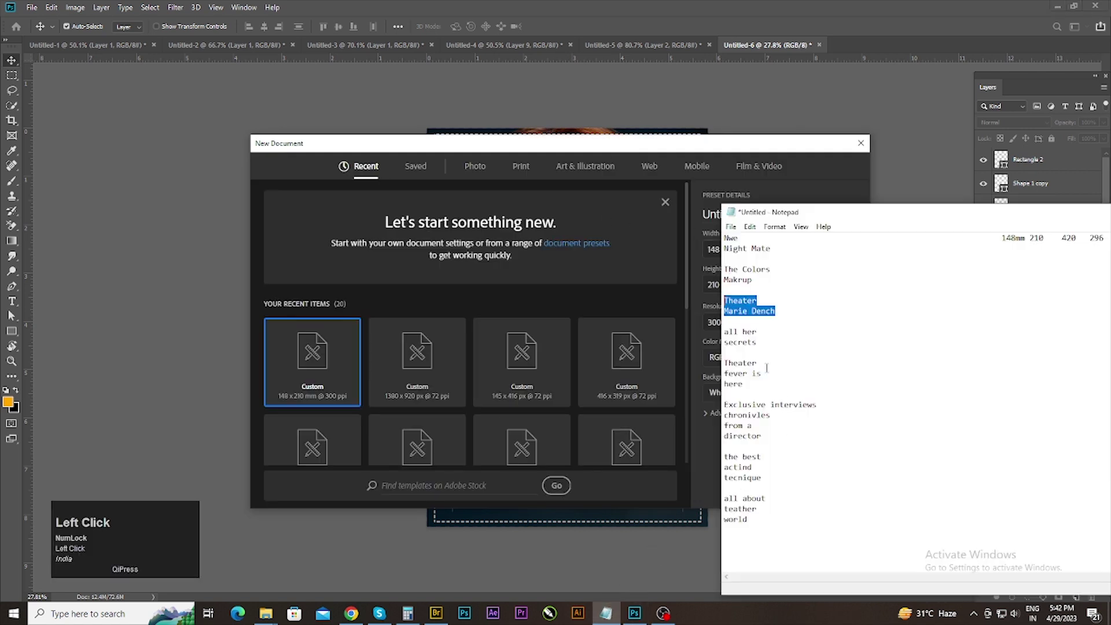
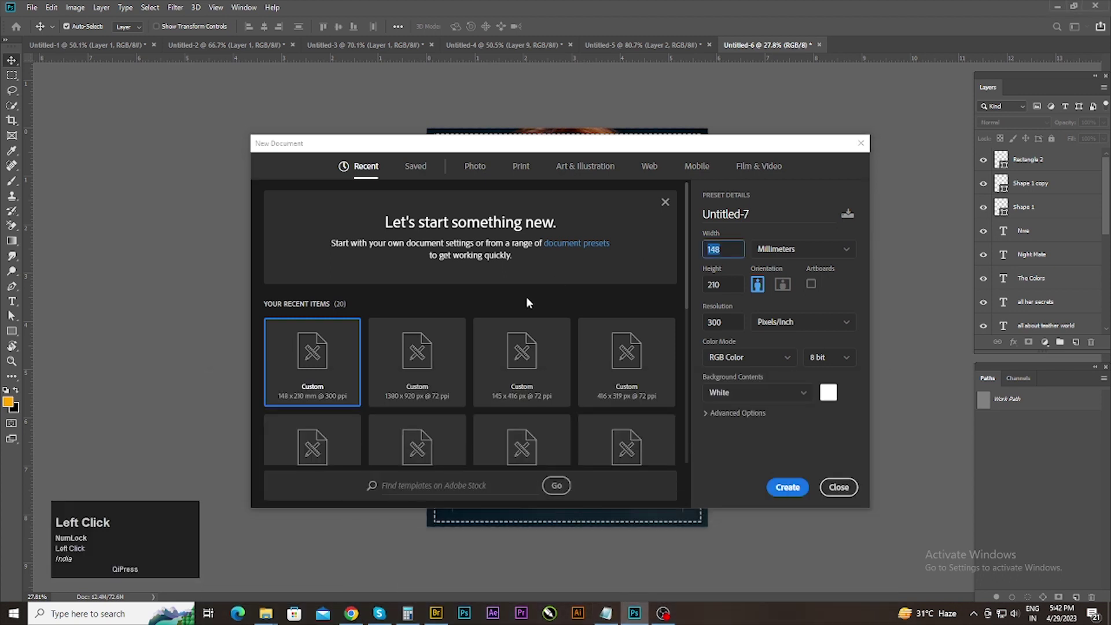
click(729, 290)
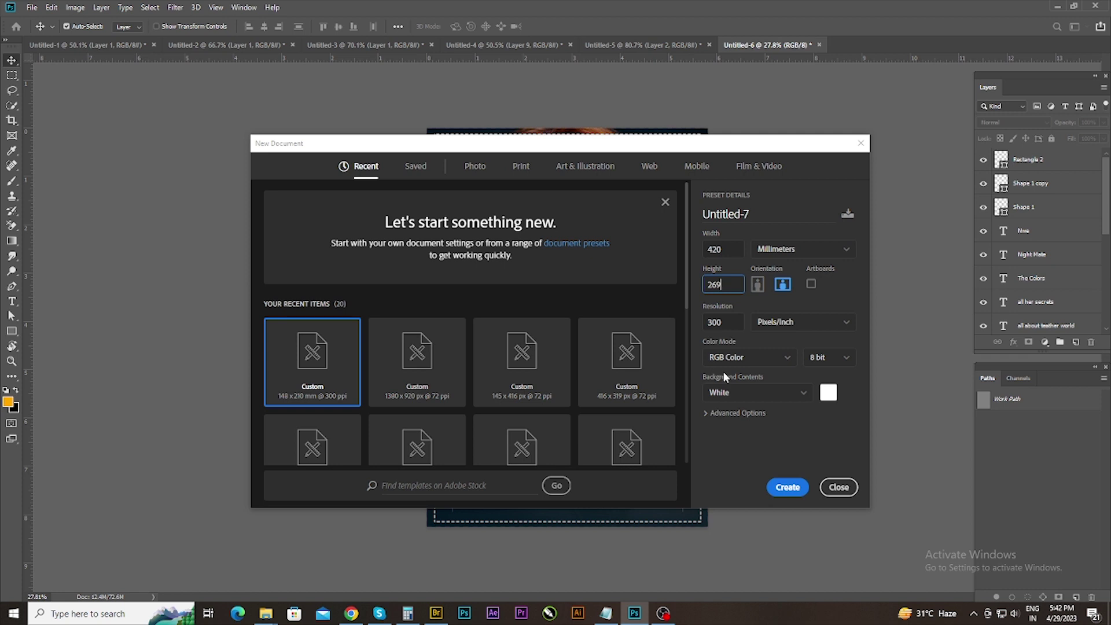
click(789, 500)
scroll(down, 3)
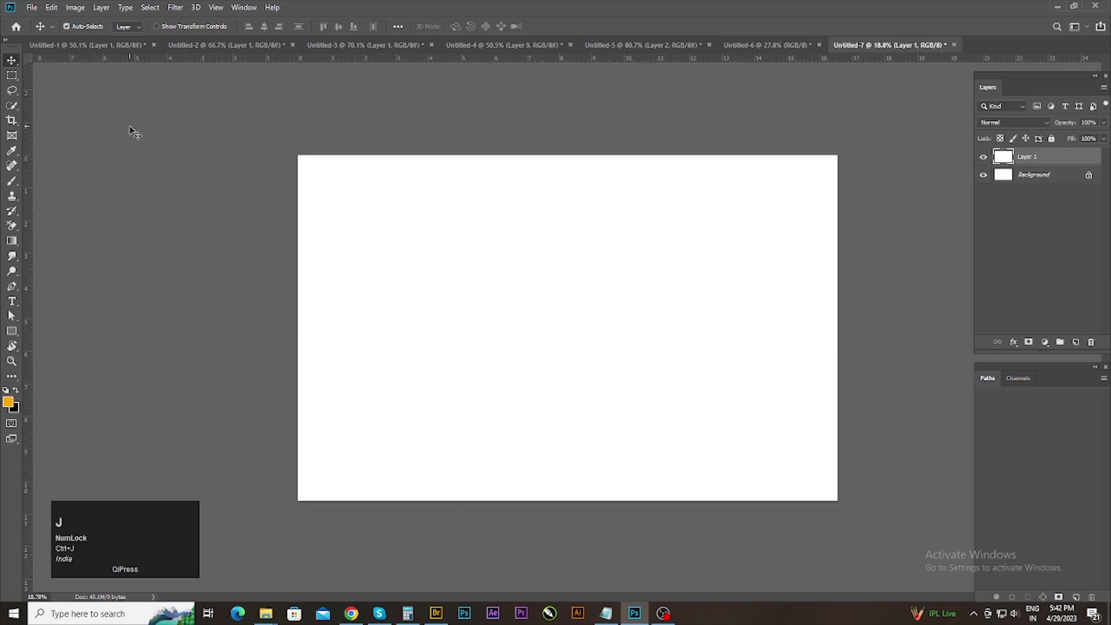
Step: Copy the document width into a calculator to work out the centre-fold position
click(56, 12)
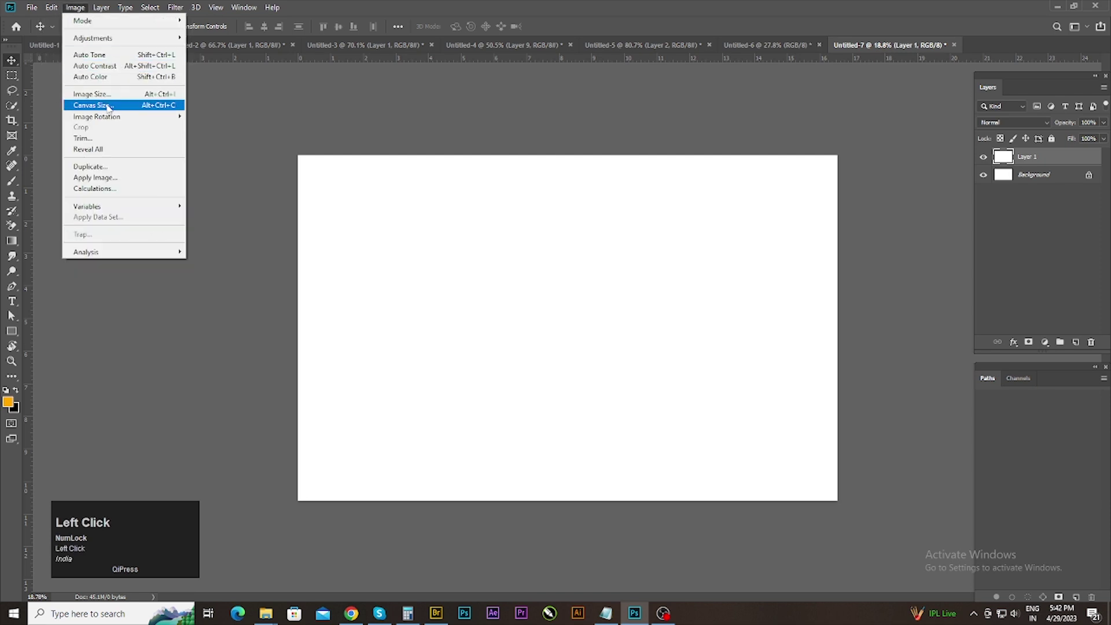
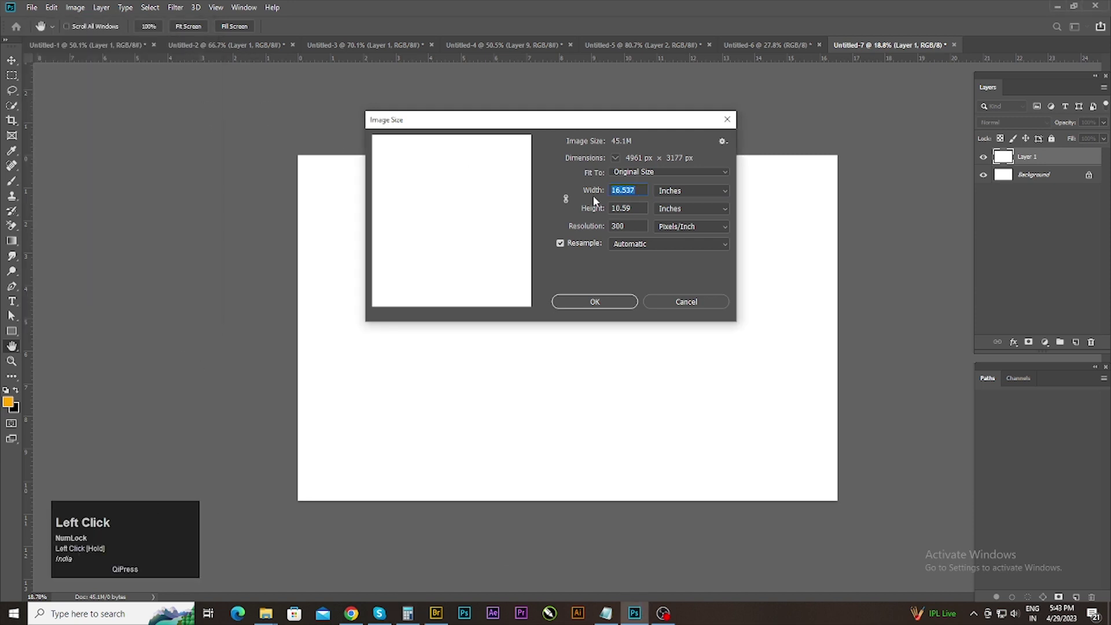
key(ctrl+c)
click(411, 616)
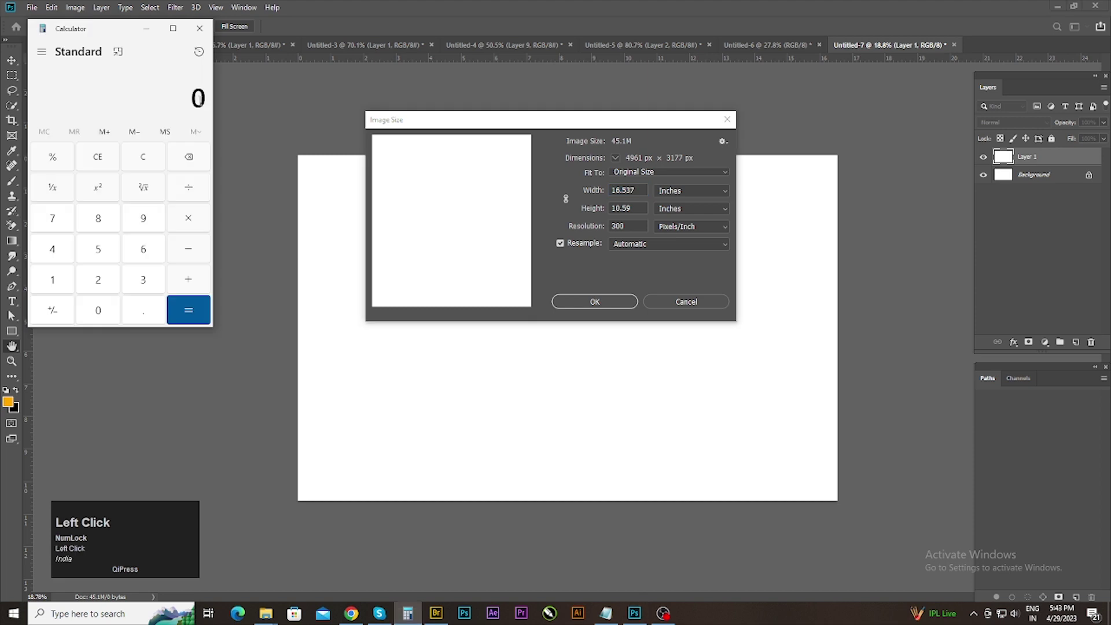
key(ctrl+v)
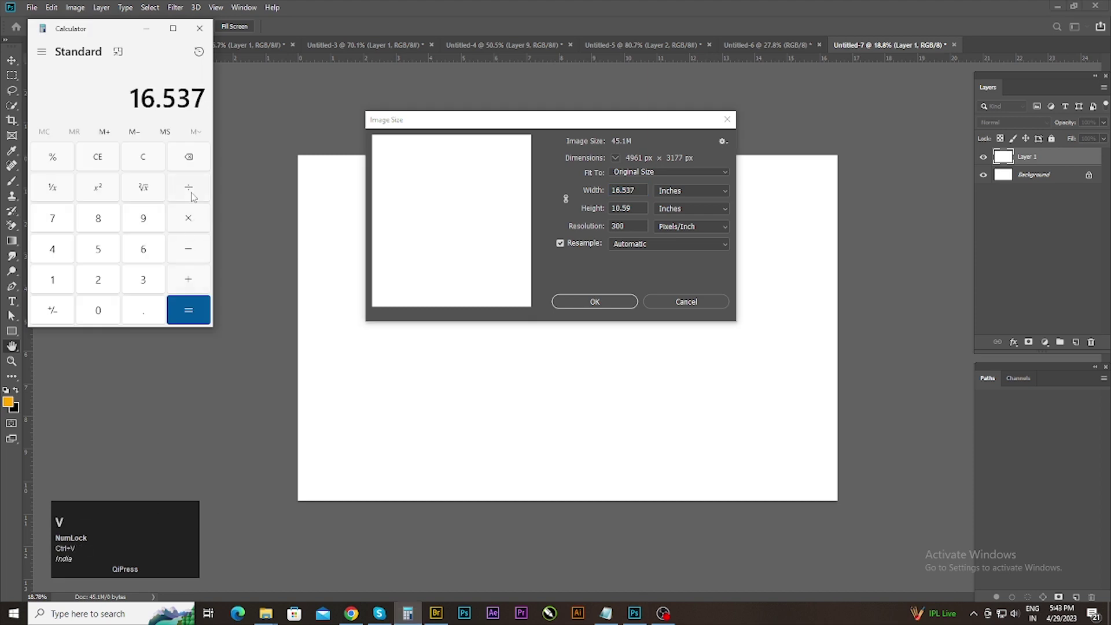
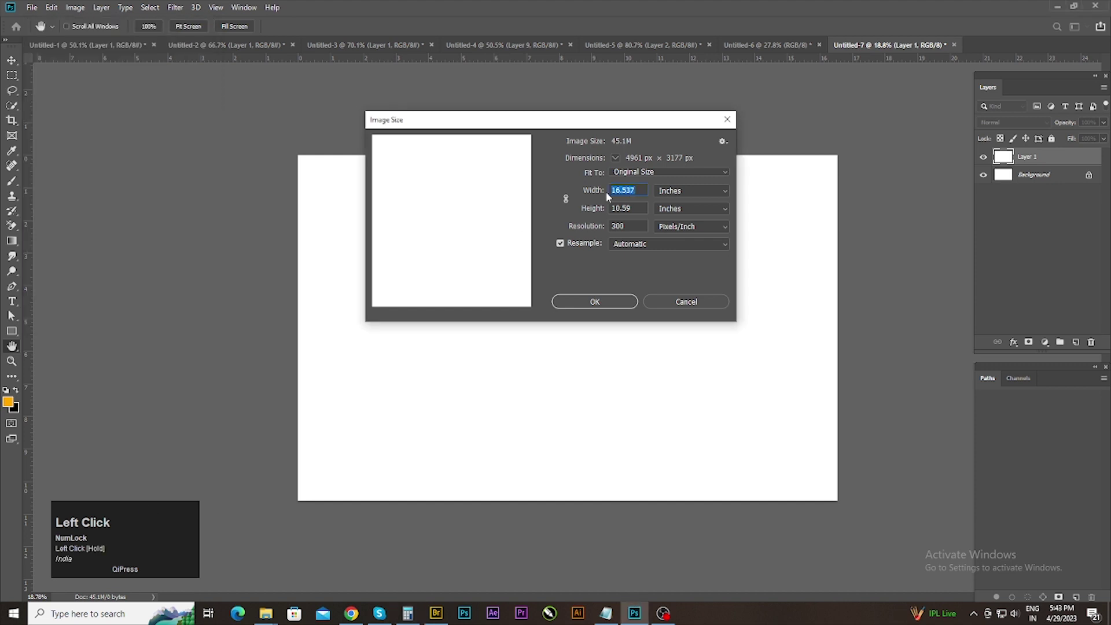
key(ctrl+c)
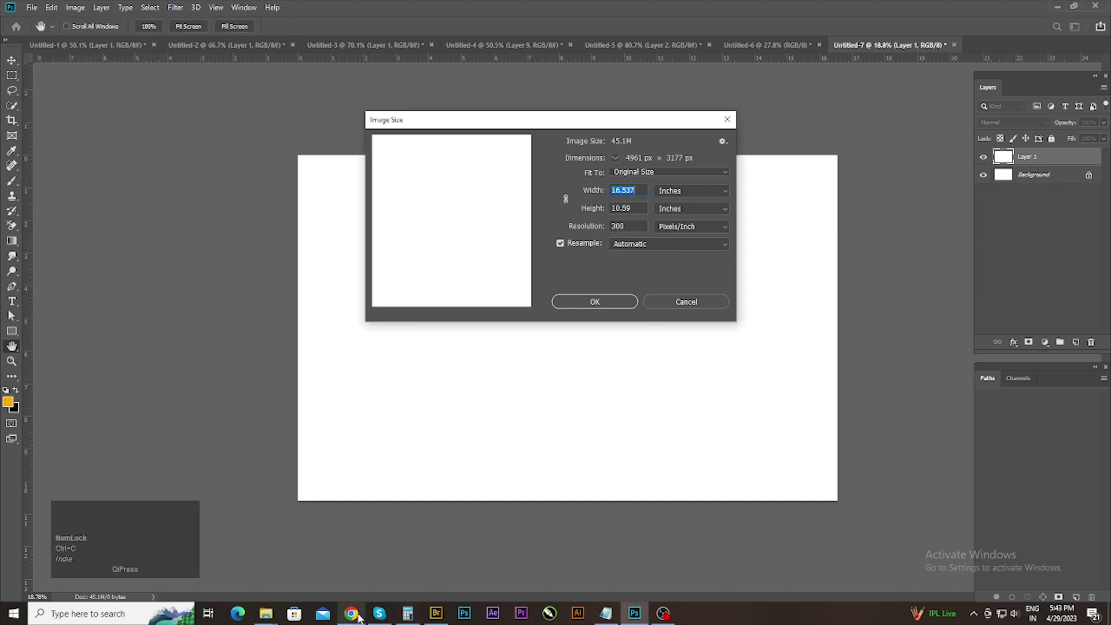
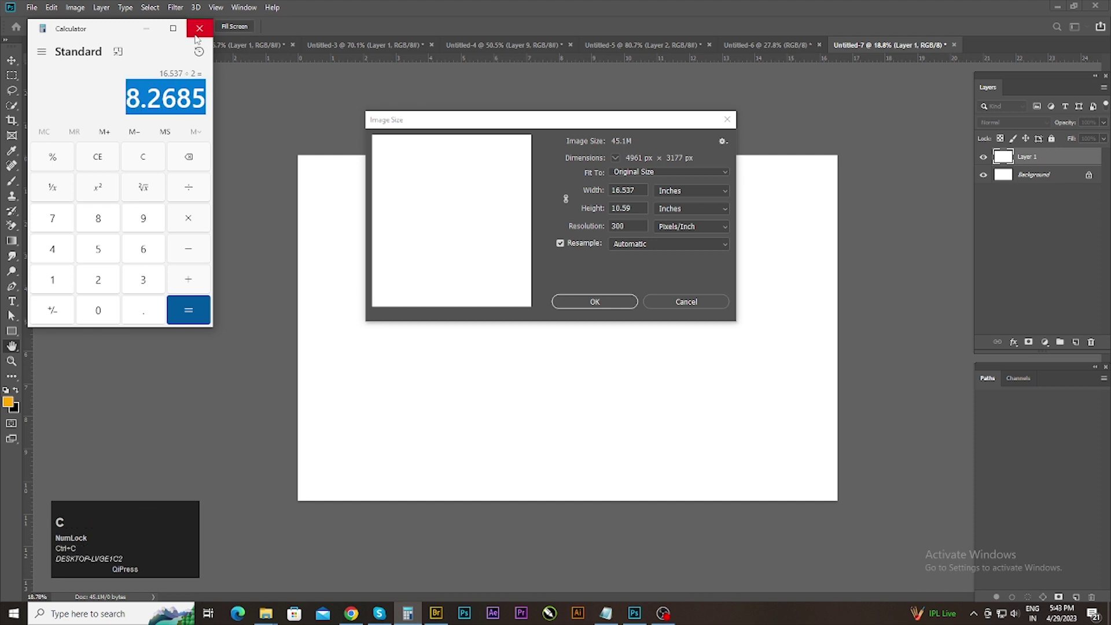
Step: Add a vertical guide at the spread's horizontal centre to mark the fold
click(199, 33)
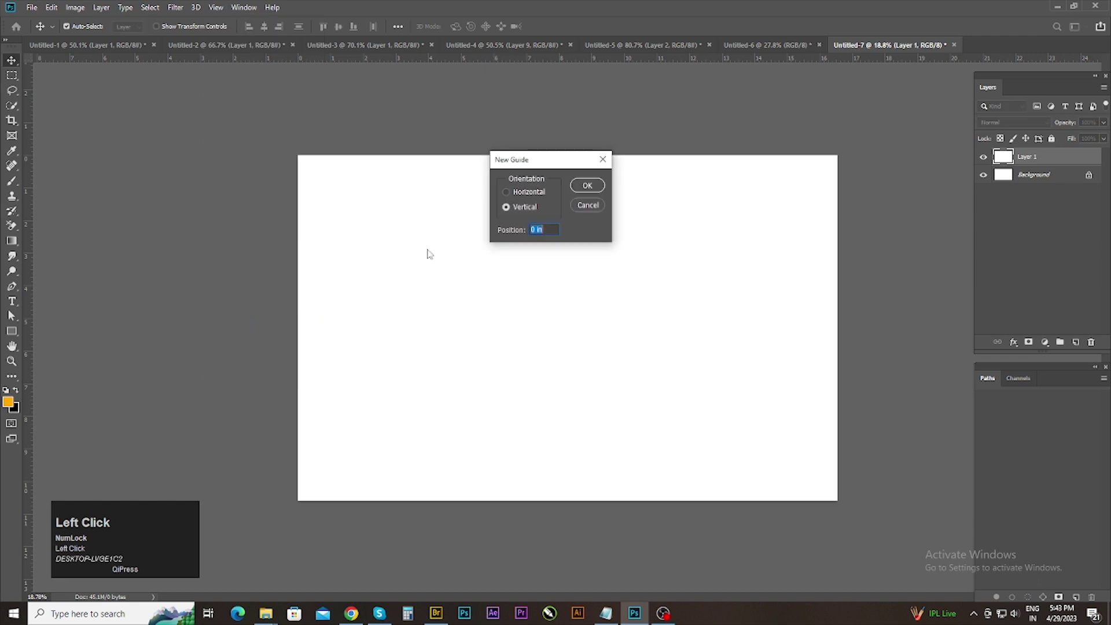
key(ctrl+v)
click(586, 192)
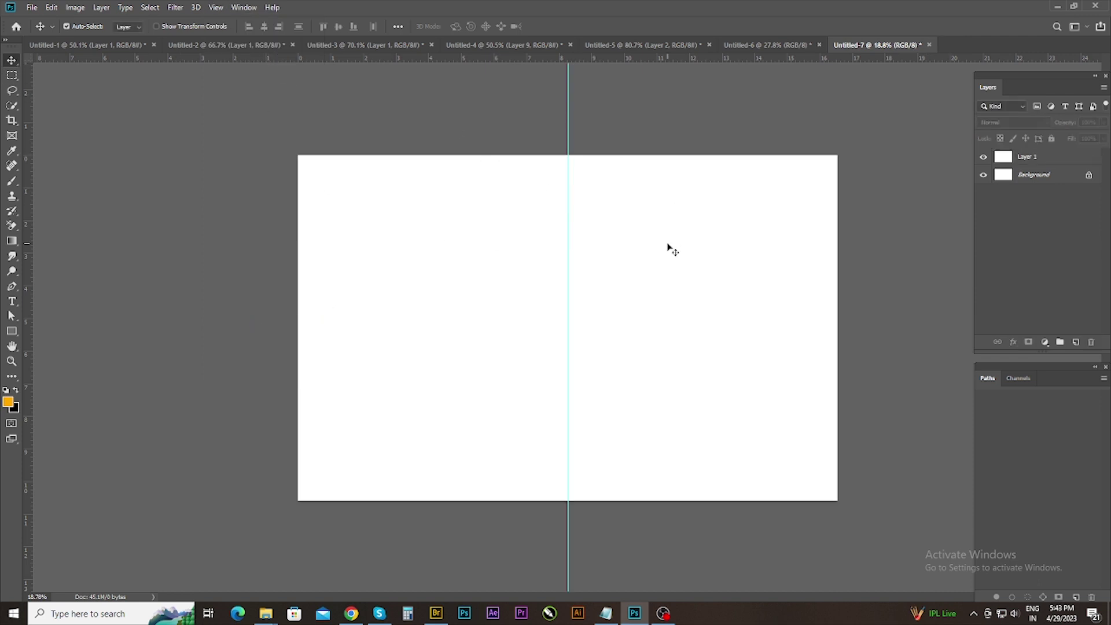
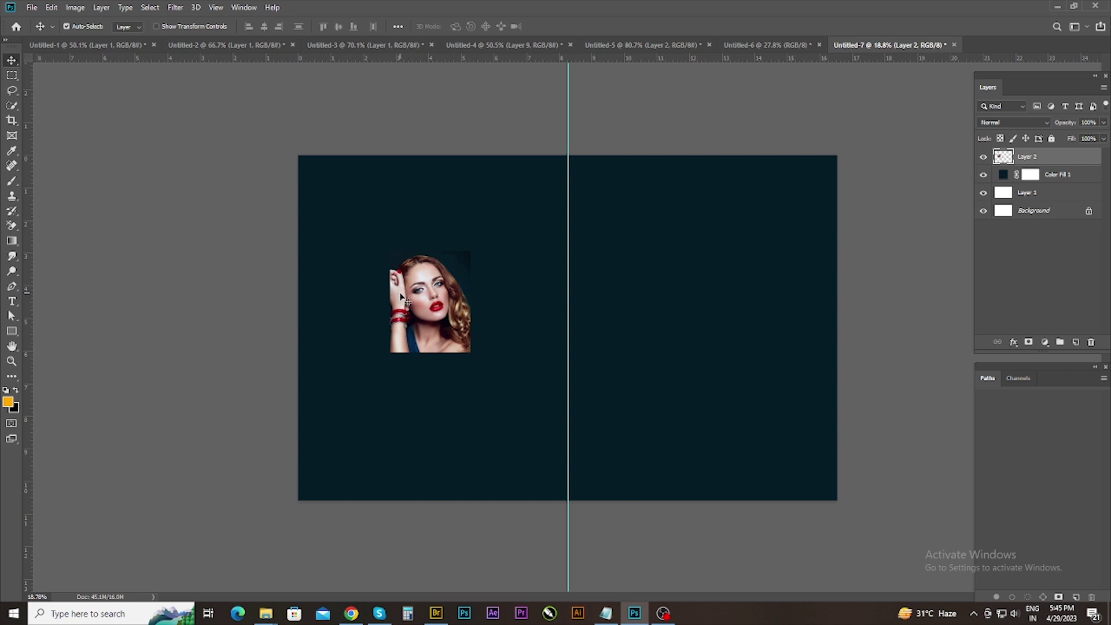
Step: Add a new empty layer above the portrait and switch to the Brush tool
key(])
key(])
Step: Enlarge and soften the brush to paint the soft shape the portrait fades into
key(])
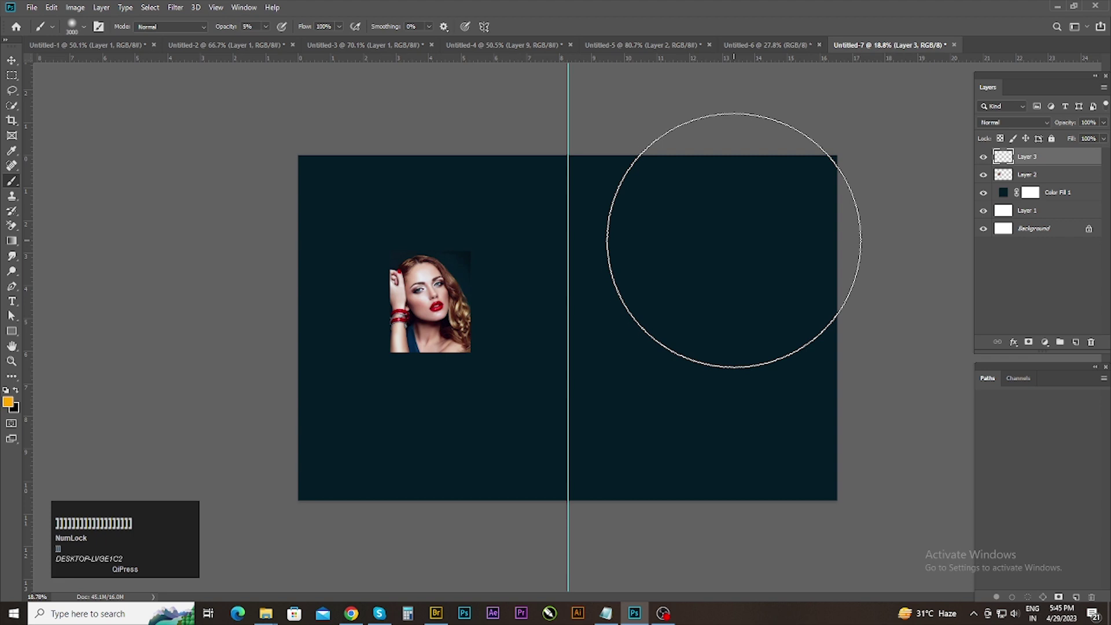
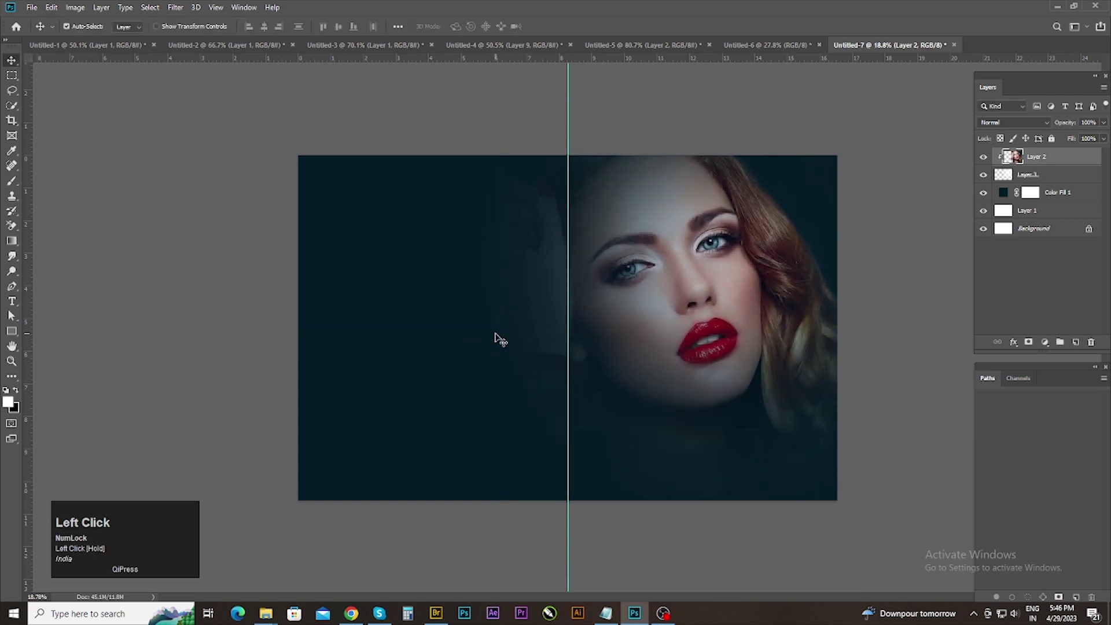
scroll(up, 3)
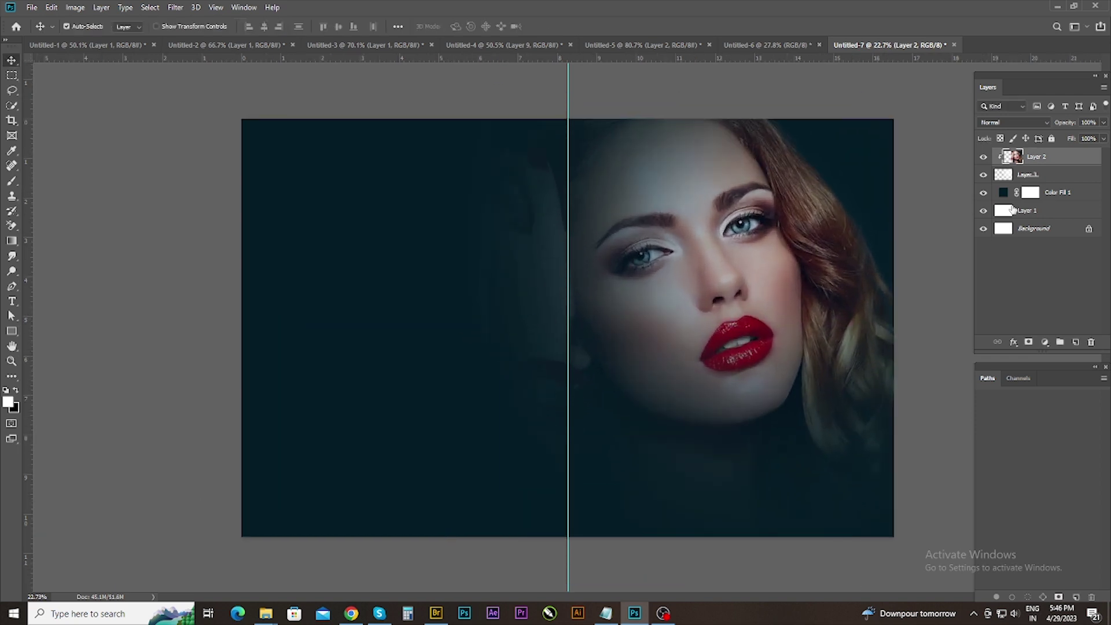
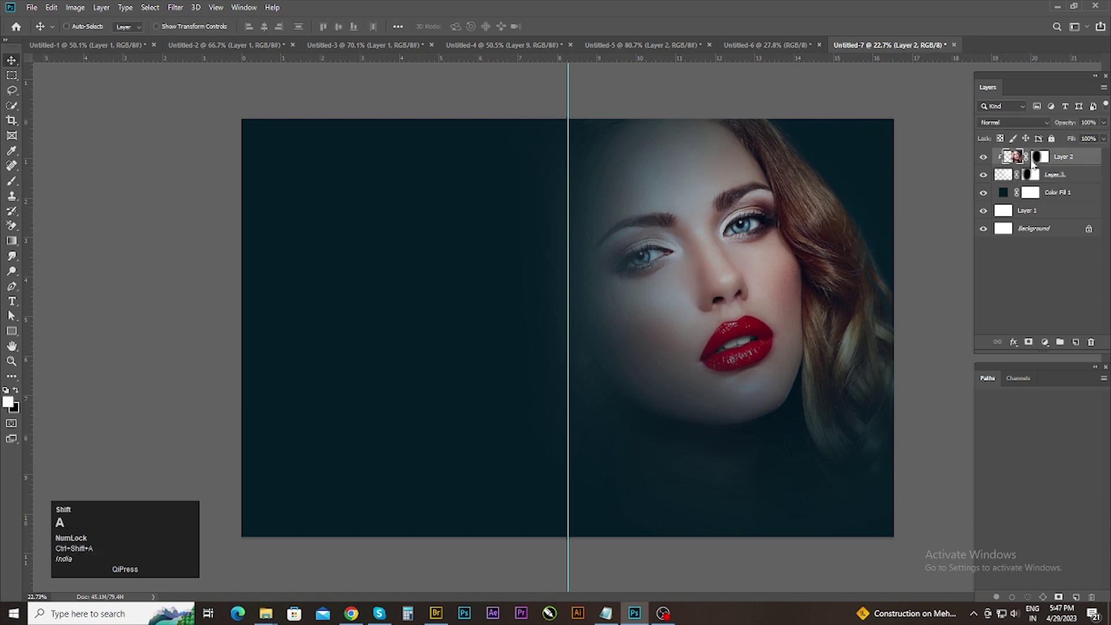
Step: Apply the Camera Raw Filter to the portrait for a cooler teal-toned grade
key(ctrl+shift+a)
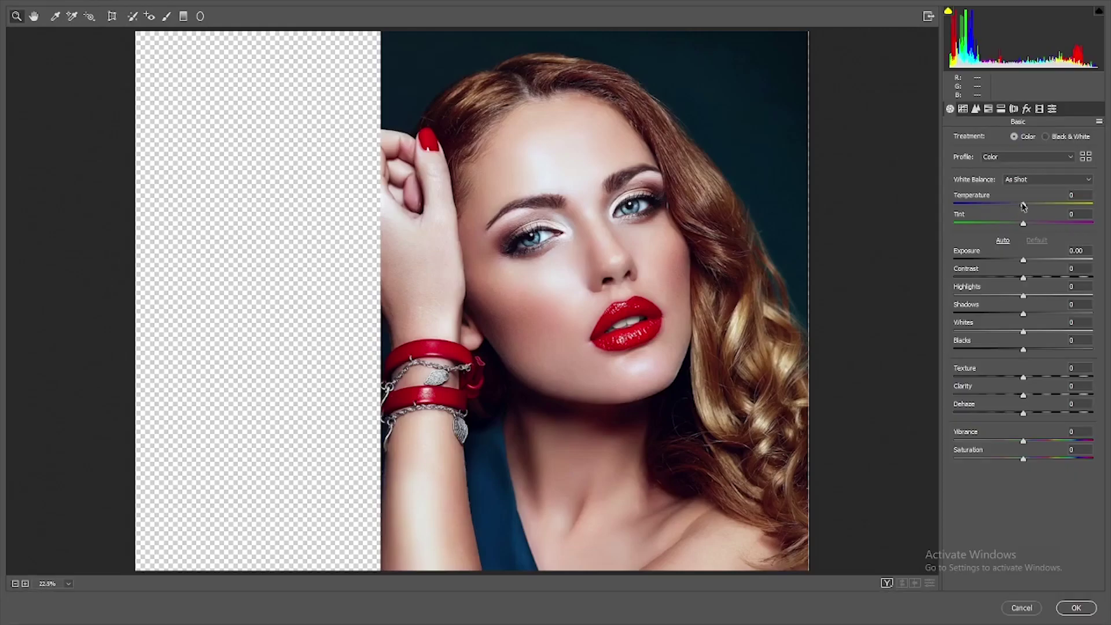
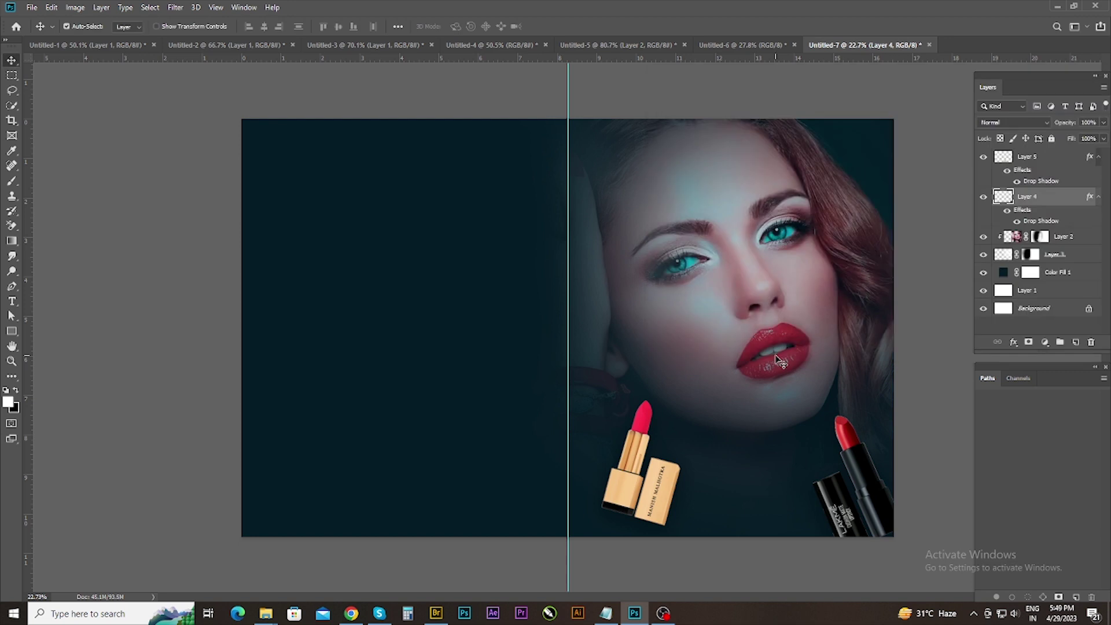
Step: Move the gold lipstick to the bottom of the right page beside the centre fold
drag(13, 313, 14, 315)
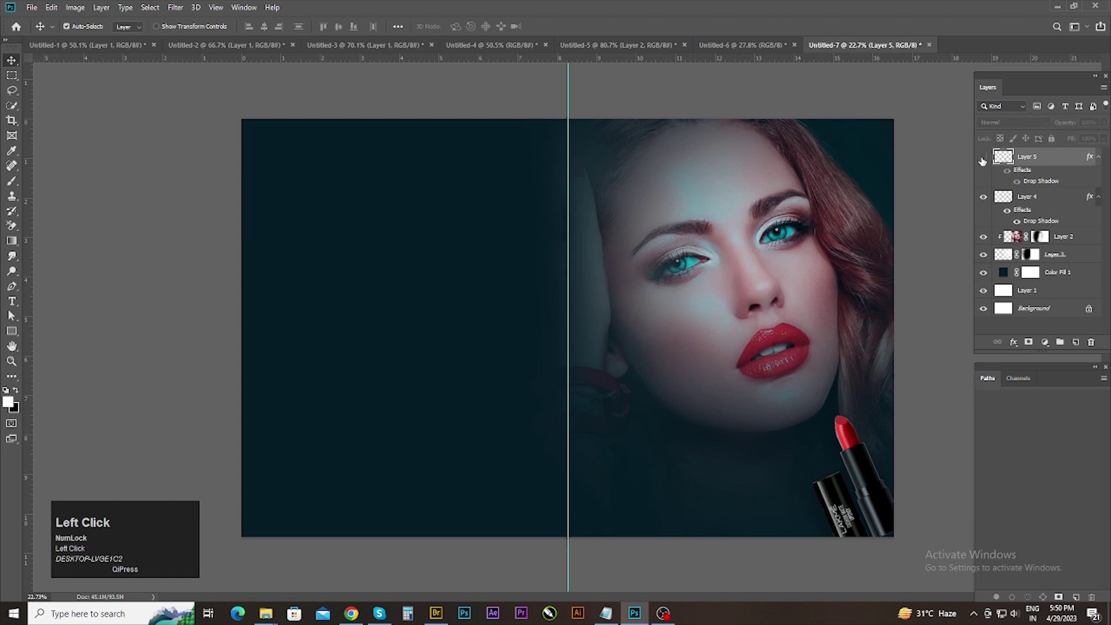
key(ctrl+z)
drag(14, 315, 13, 315)
drag(12, 313, 13, 315)
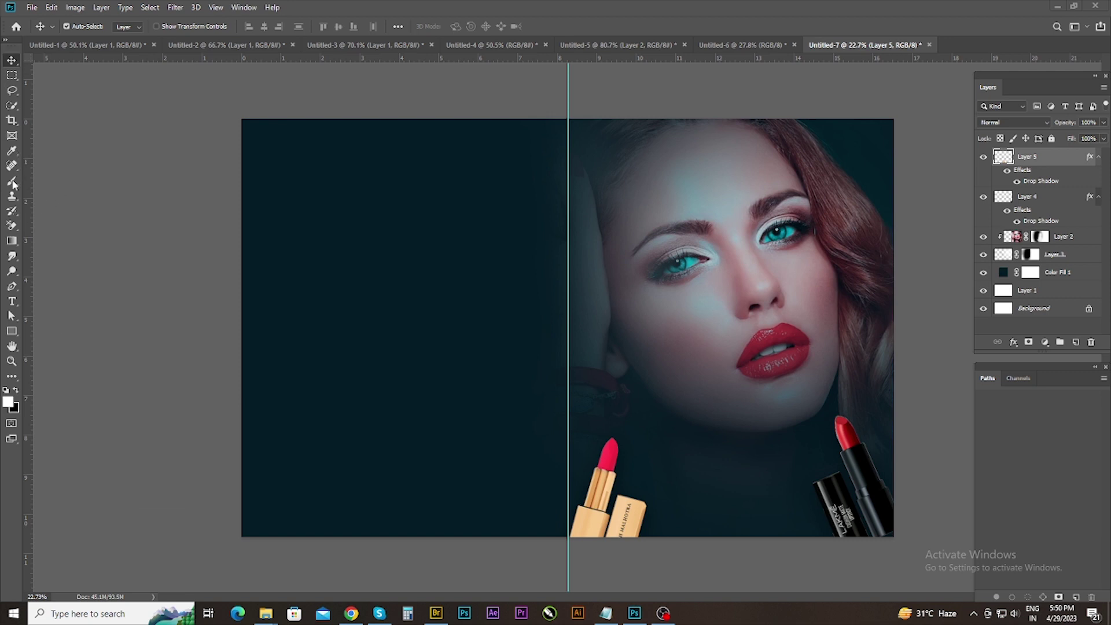
Step: Switch to Chrome showing the Lorem Ipsum generator page
click(361, 616)
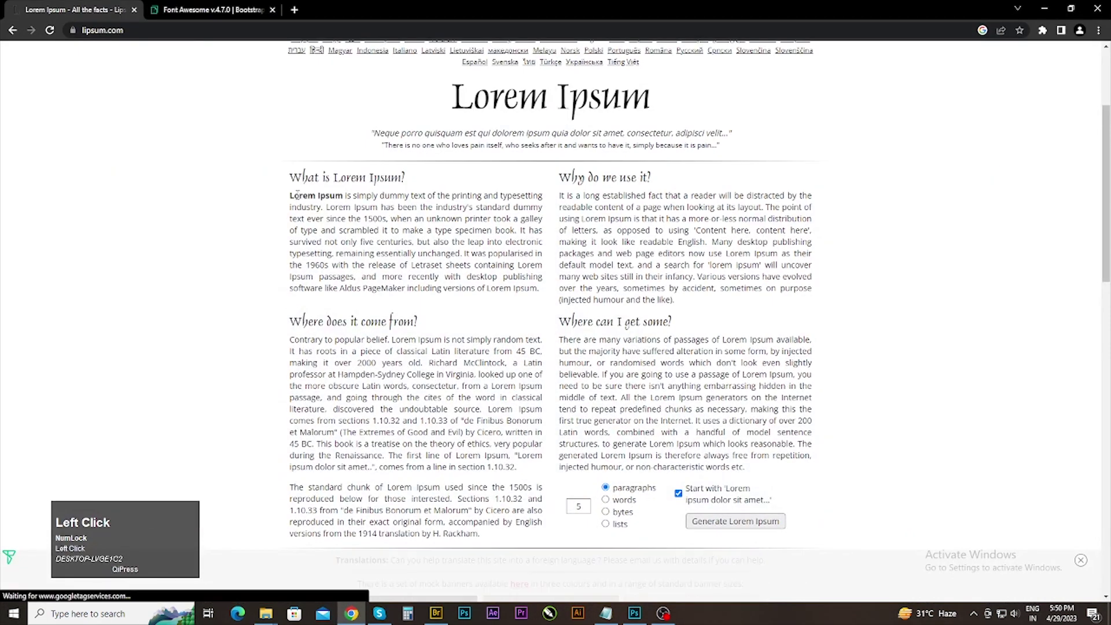
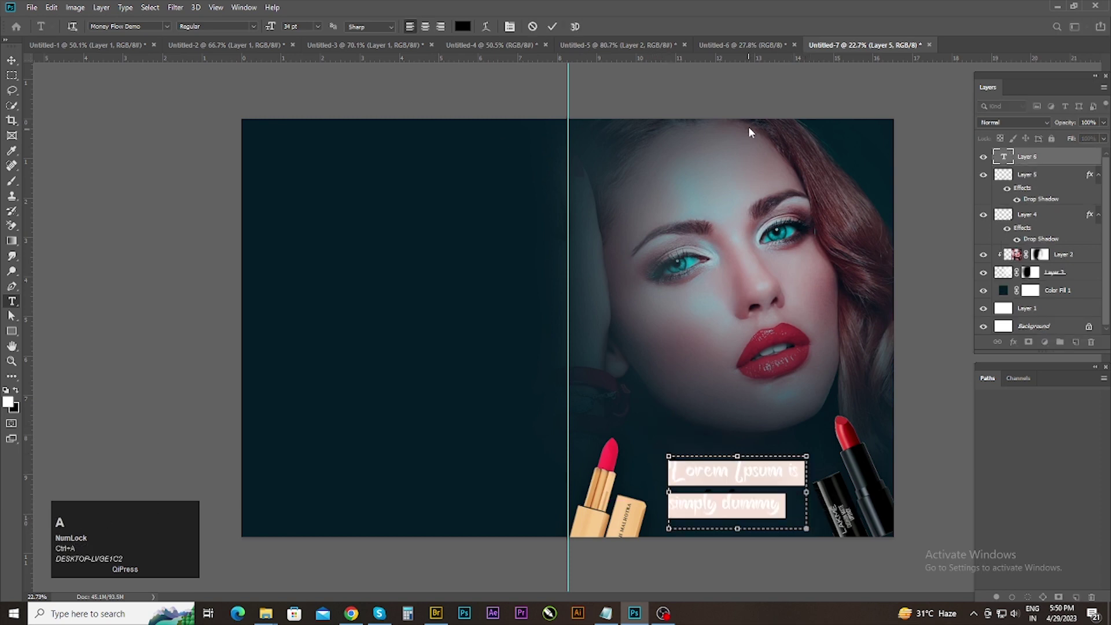
Step: Format the pasted Lorem Ipsum paragraph in white Arial, centred between the lipsticks
drag(950, 331, 882, 263)
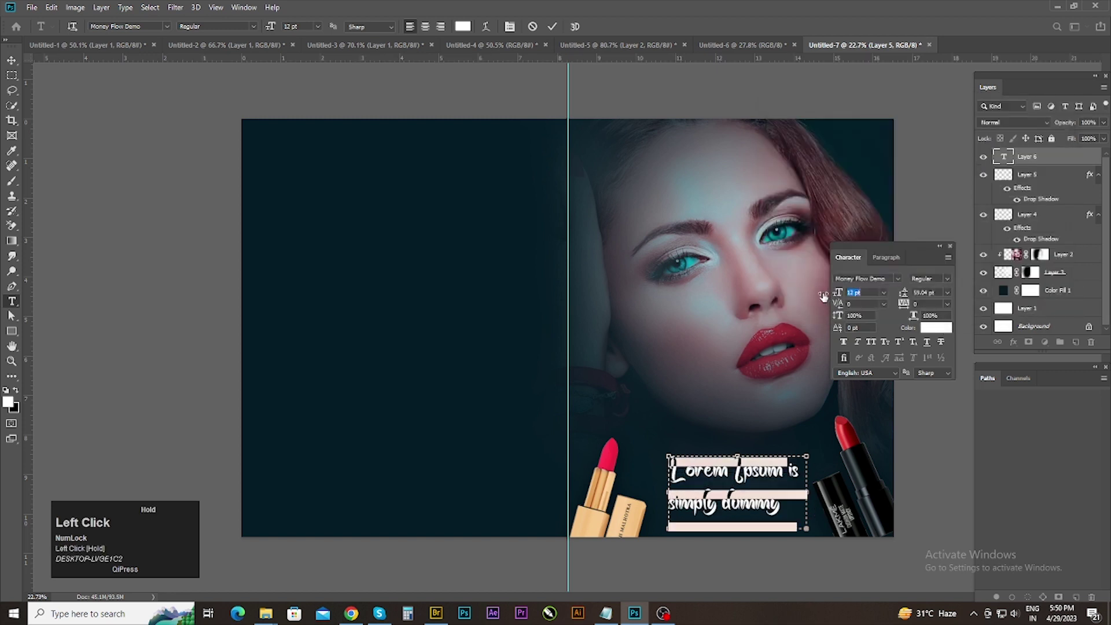
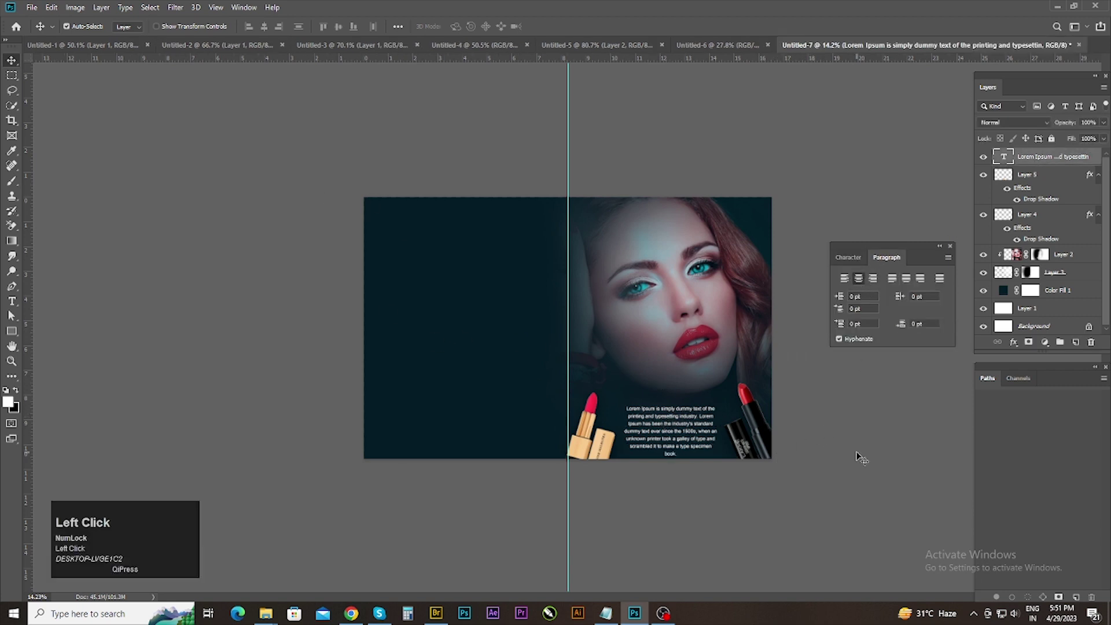
key(ctrl+z)
key(ctrl+shift+z)
key(ctrl+z)
click(902, 427)
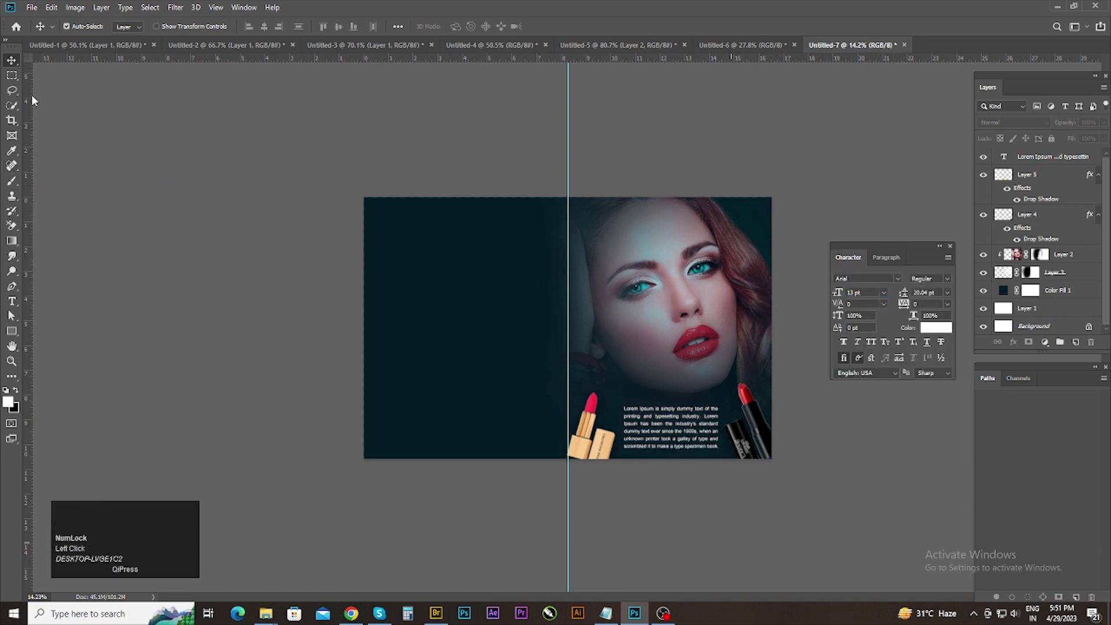
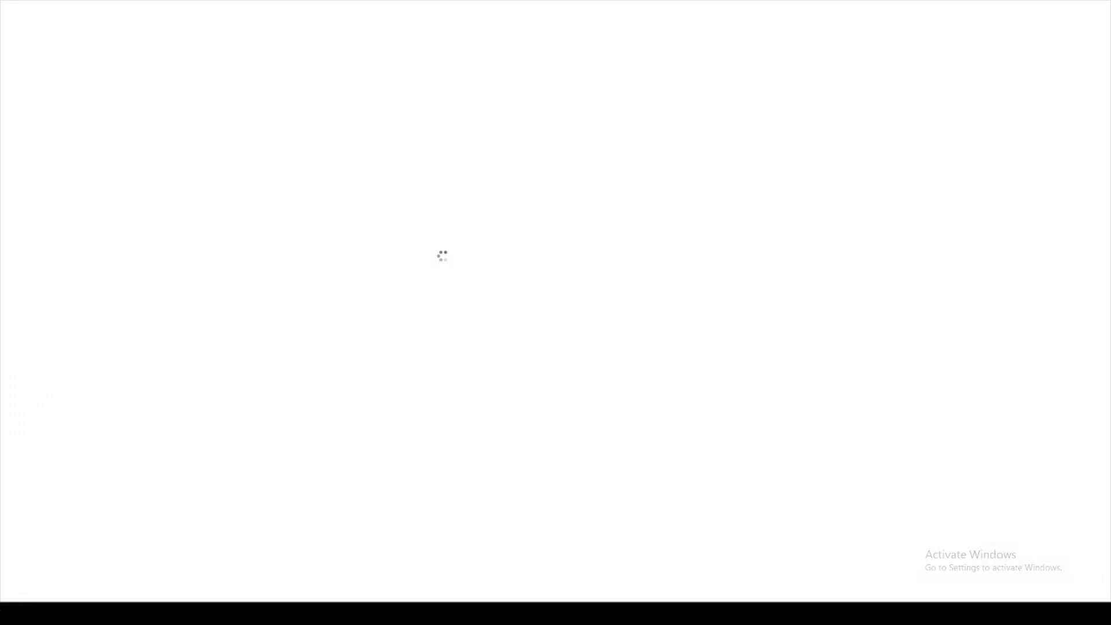
Step: Cool the colour temperature of the woman photo in the Camera Raw Filter
drag(1024, 205, 993, 113)
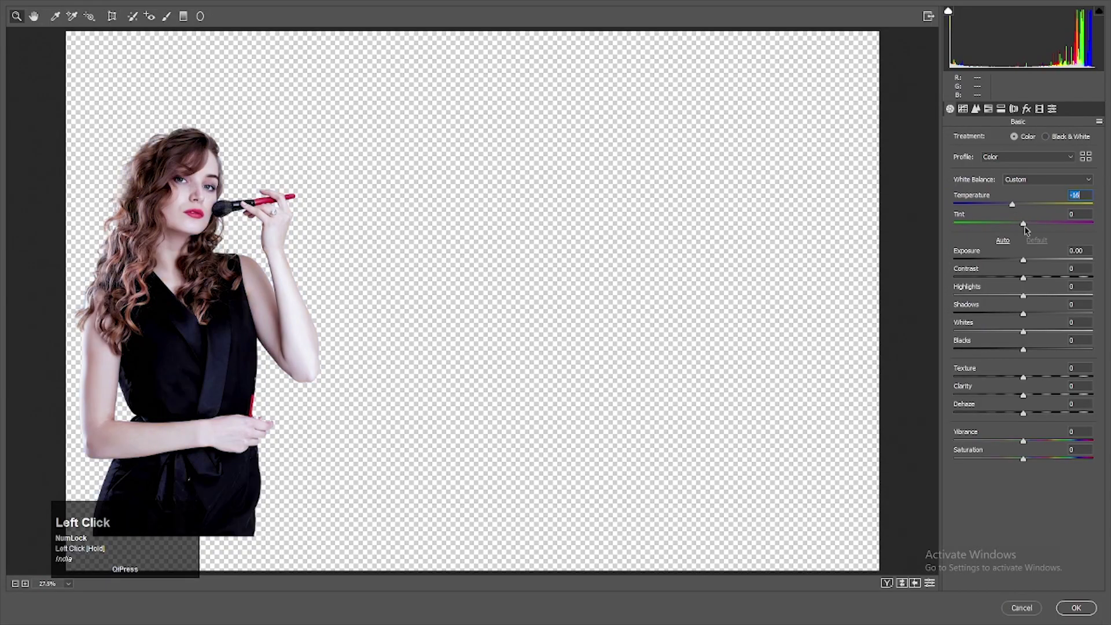
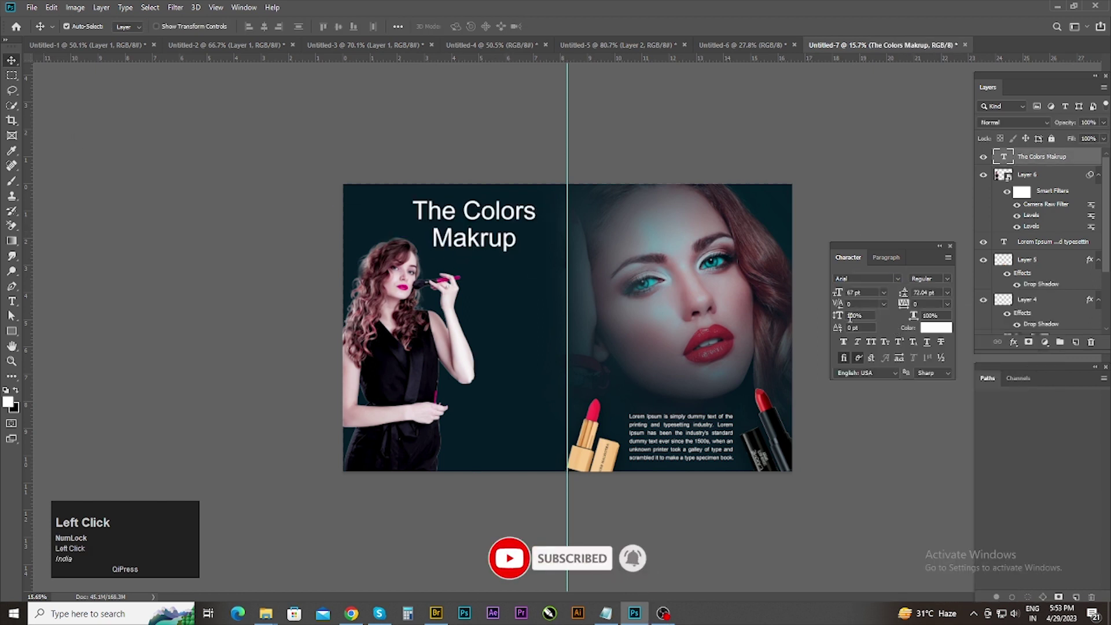
Step: Deselect the banner rectangle and zoom out to view the whole spread before switching documents
scroll(up, 3)
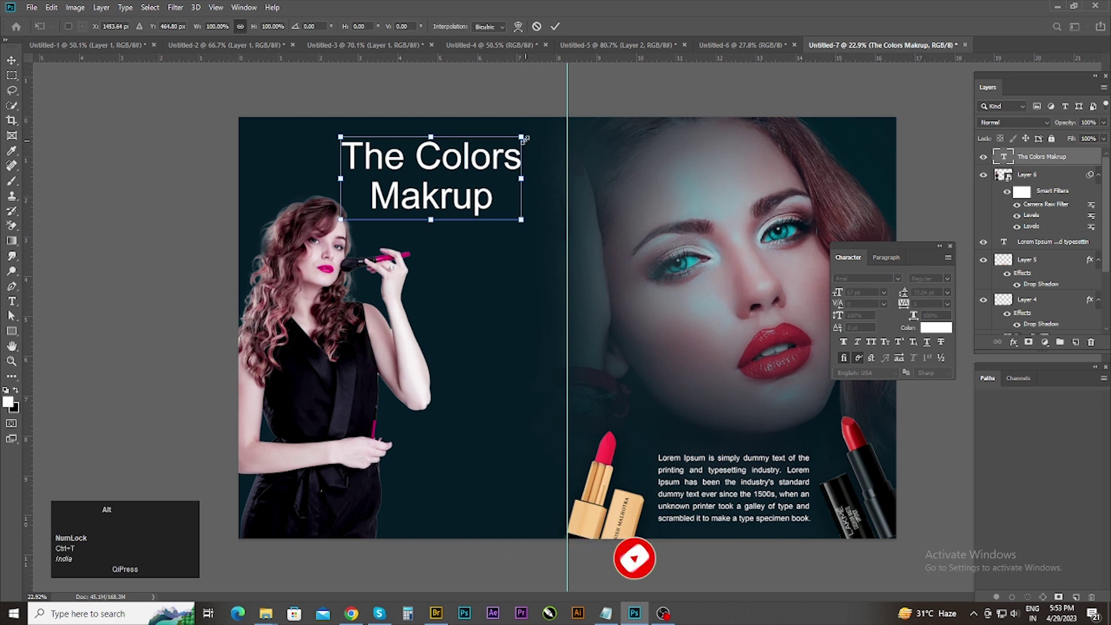
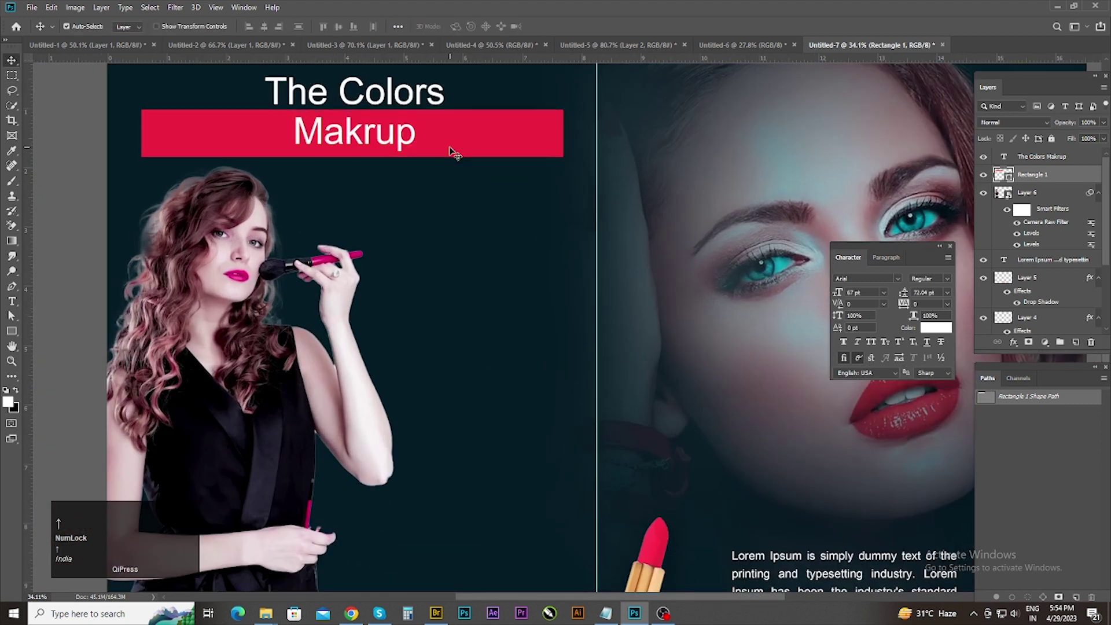
scroll(down, 3)
click(13, 315)
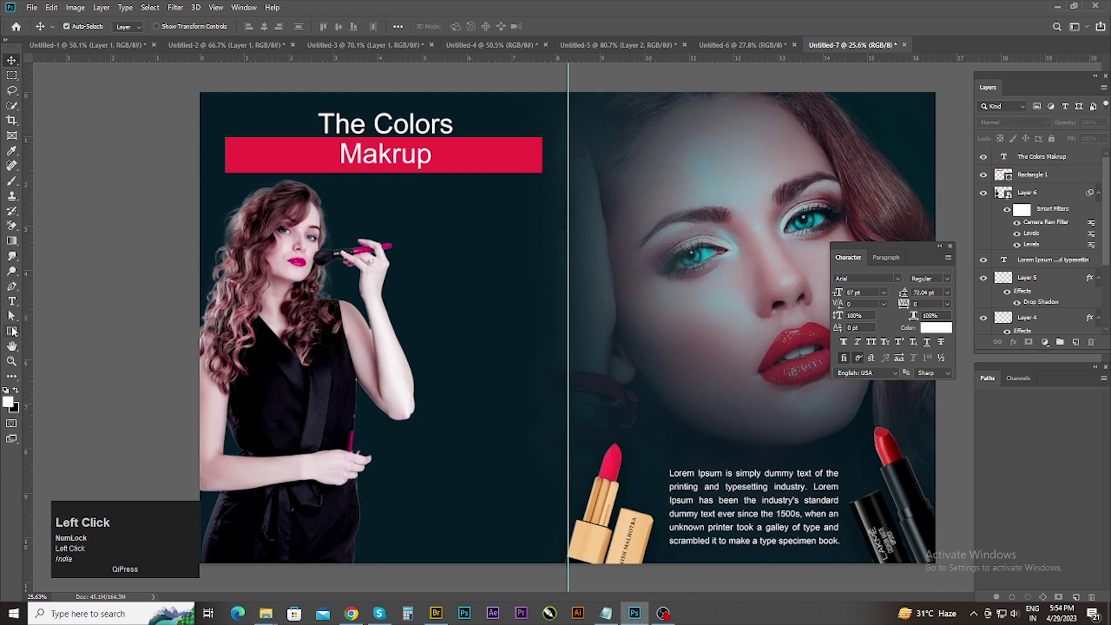
scroll(down, 3)
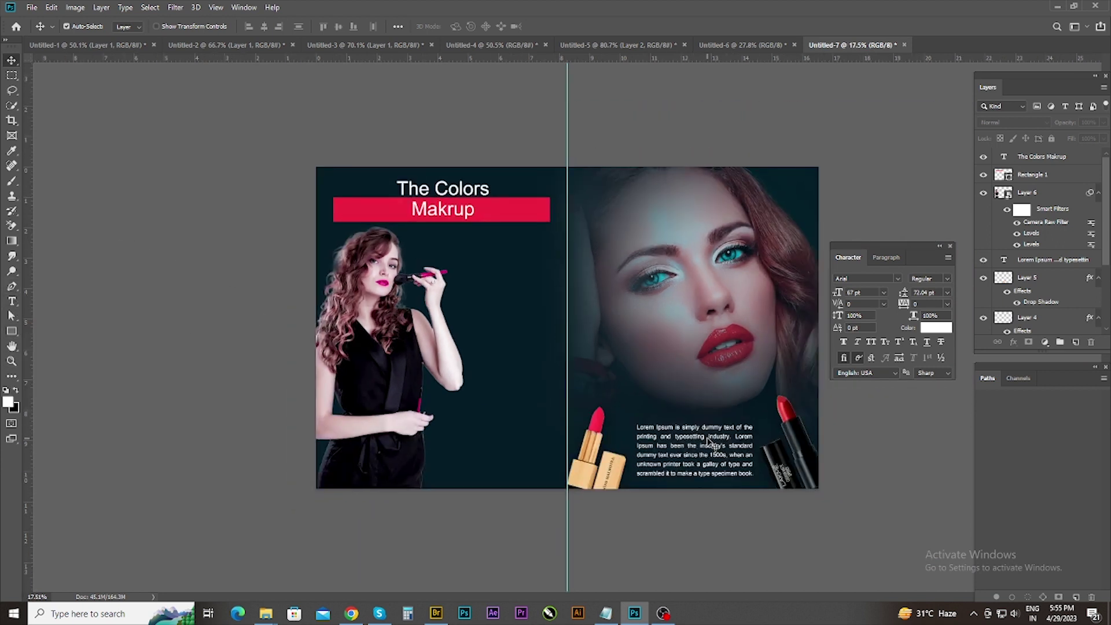
key(alt+Num_Lock)
scroll(down, 3)
Step: Bring the product layers from the cosmetics document into the spread, undoing a stray resize
click(12, 313)
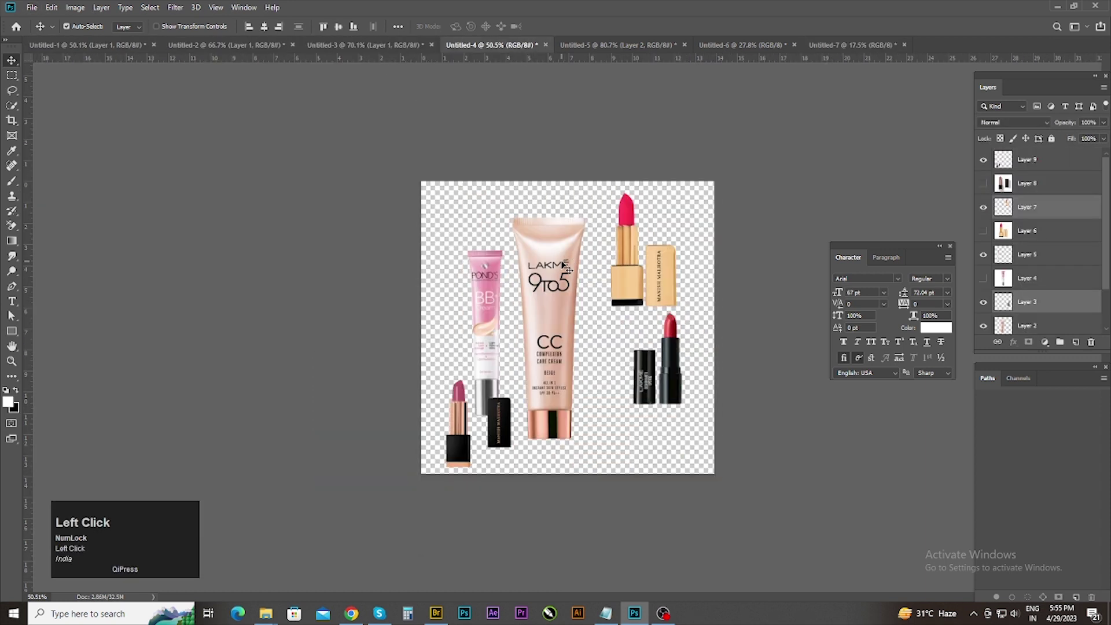
click(12, 313)
drag(12, 313, 12, 313)
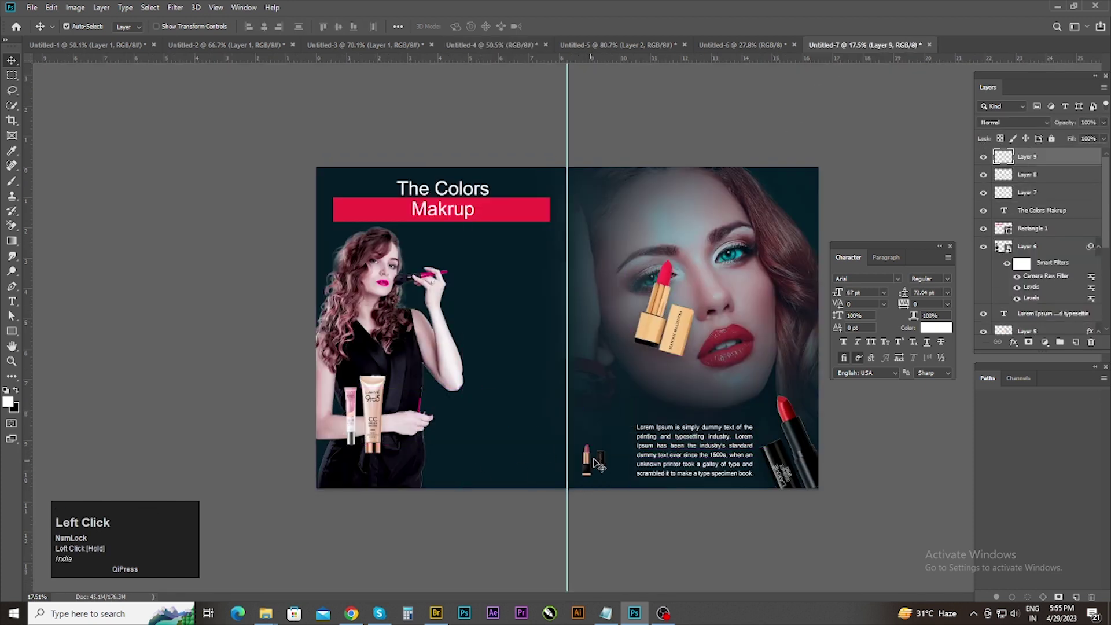
key(ctrl+t)
drag(12, 313, 12, 313)
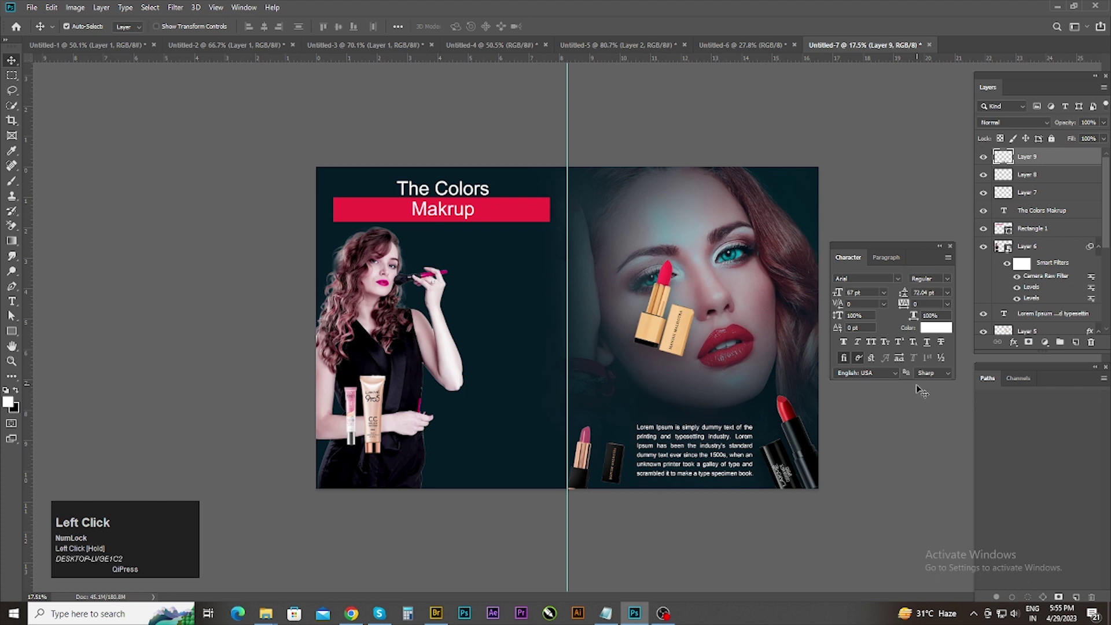
scroll(down, 3)
key(ctrl+z)
click(12, 313)
Step: Enlarge and tilt the CC cream tube and pink BB tube, stacking them beside the model
scroll(up, 3)
drag(12, 313, 13, 313)
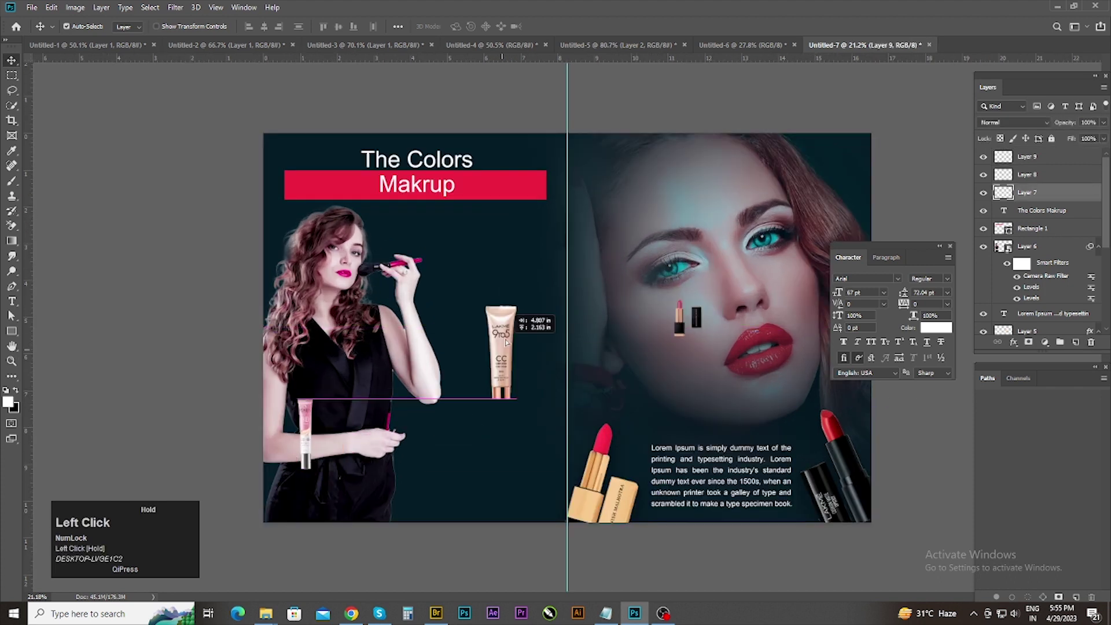
scroll(up, 3)
key(ctrl+t)
drag(12, 313, 12, 313)
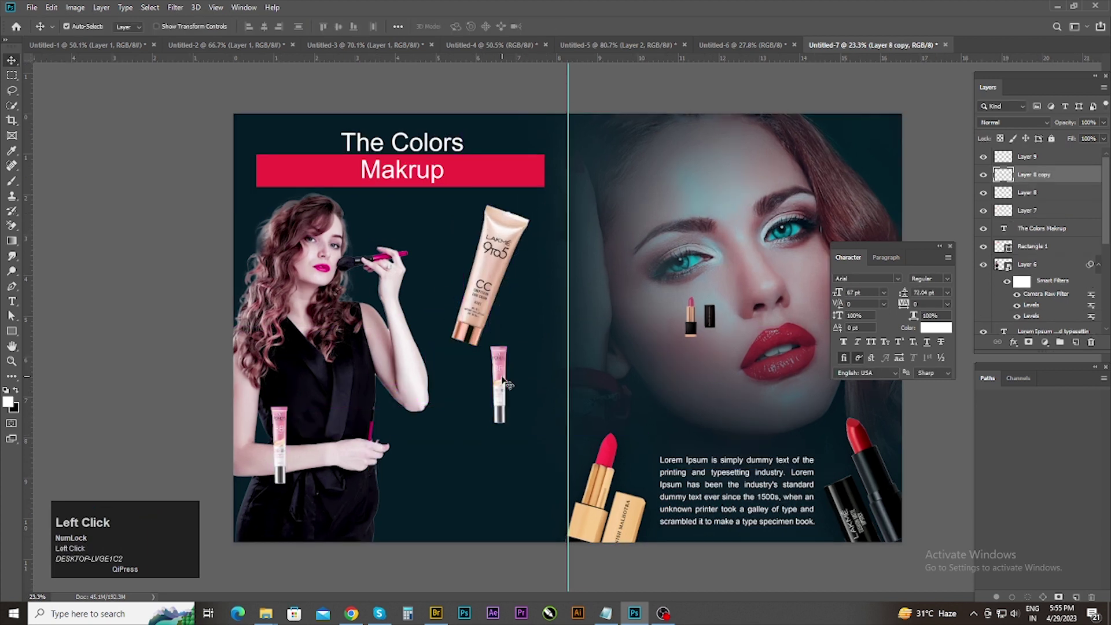
key(ctrl+t)
drag(13, 313, 12, 313)
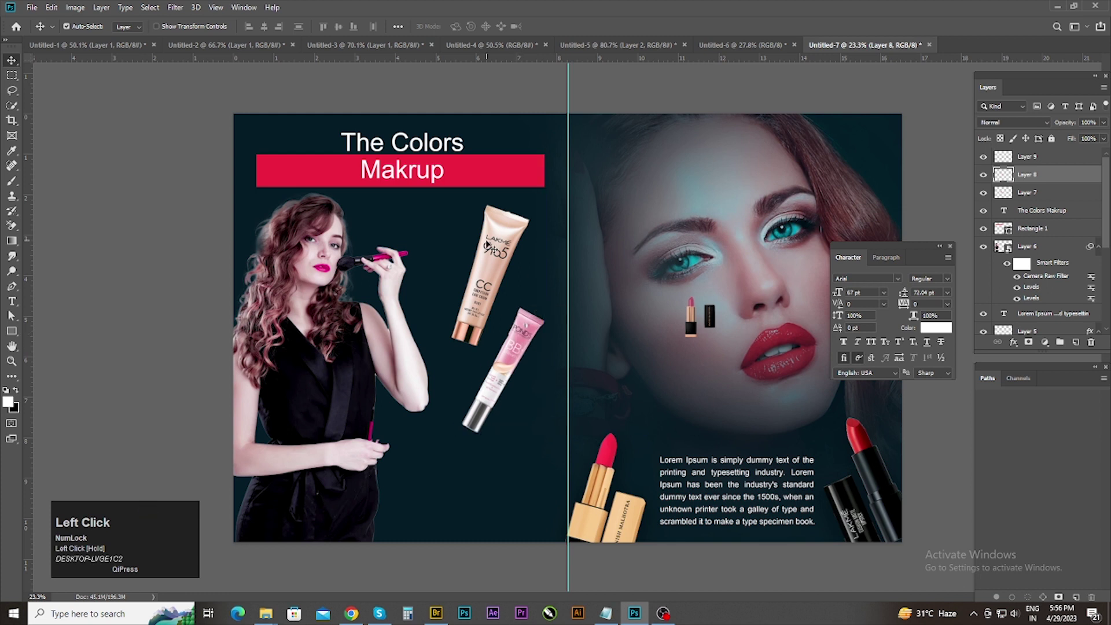
Step: Give both cream tubes a coloured Drop Shadow layer style
right_click(12, 313)
drag(12, 313, 12, 313)
click(12, 313)
click(12, 313)
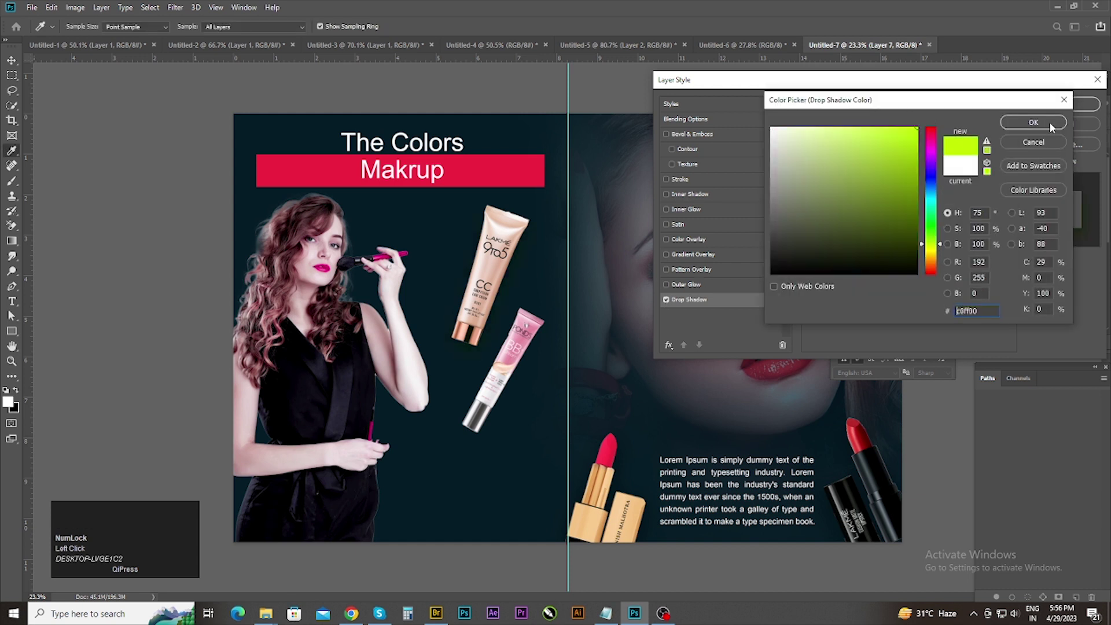
click(12, 313)
click(12, 313)
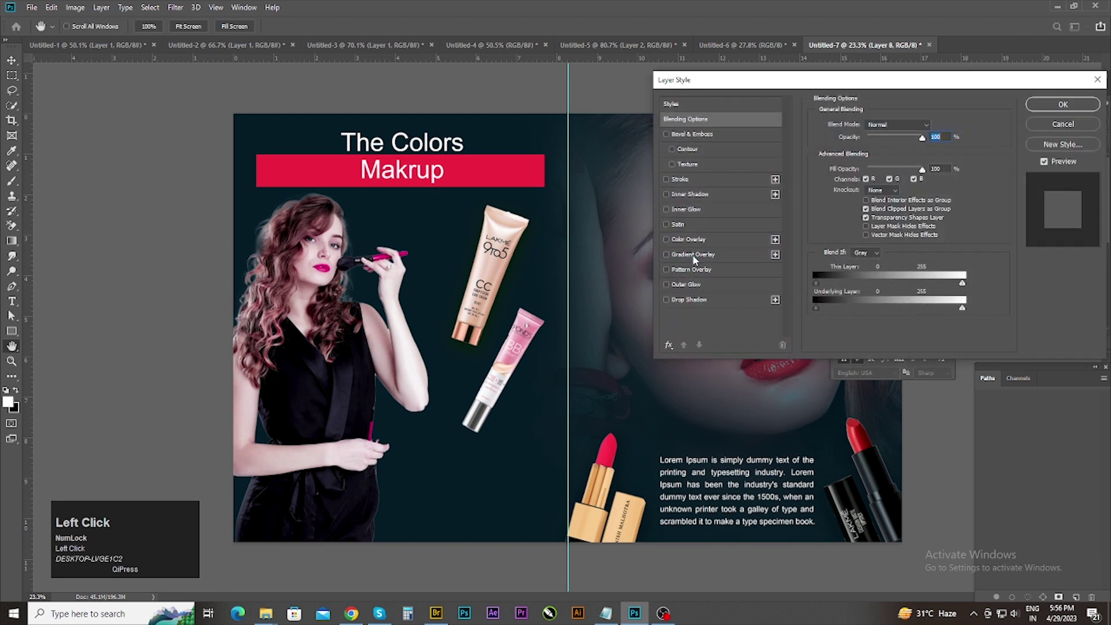
scroll(down, 3)
drag(12, 313, 12, 313)
Step: Place a small lipstick at the banner's left end and a mirrored copy at its right end
drag(12, 313, 12, 313)
key(ctrl+t)
right_click(13, 313)
click(12, 313)
scroll(up, 3)
Step: Place the second portrait to cover the left page and send it just above the background fill
scroll(down, 3)
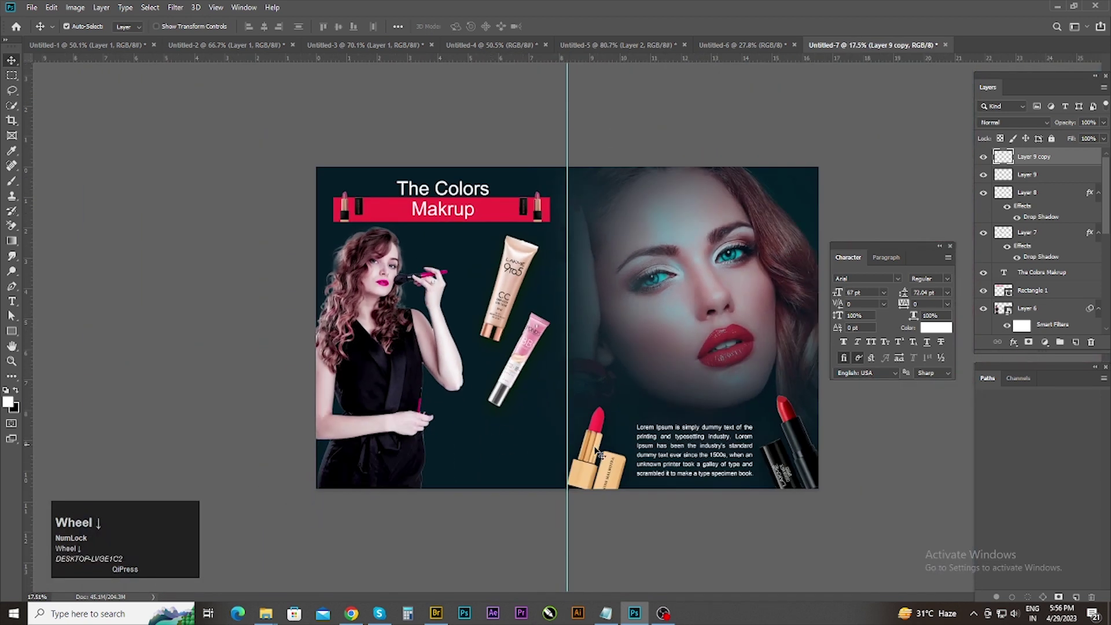
drag(12, 313, 12, 313)
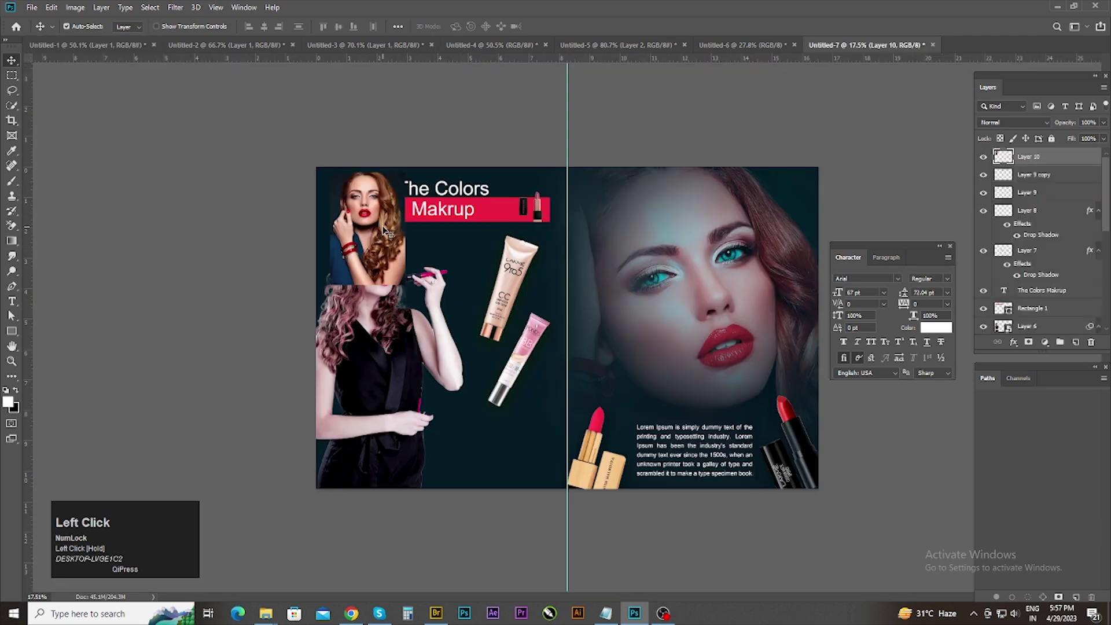
key(ctrl+t)
drag(12, 313, 12, 313)
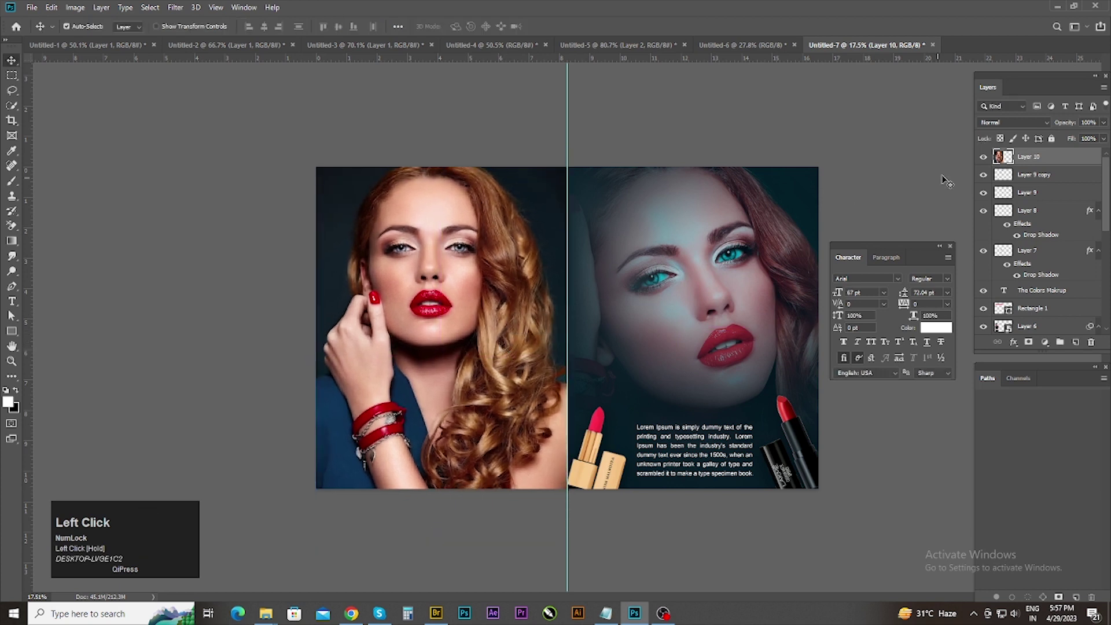
key(ctrl+[)
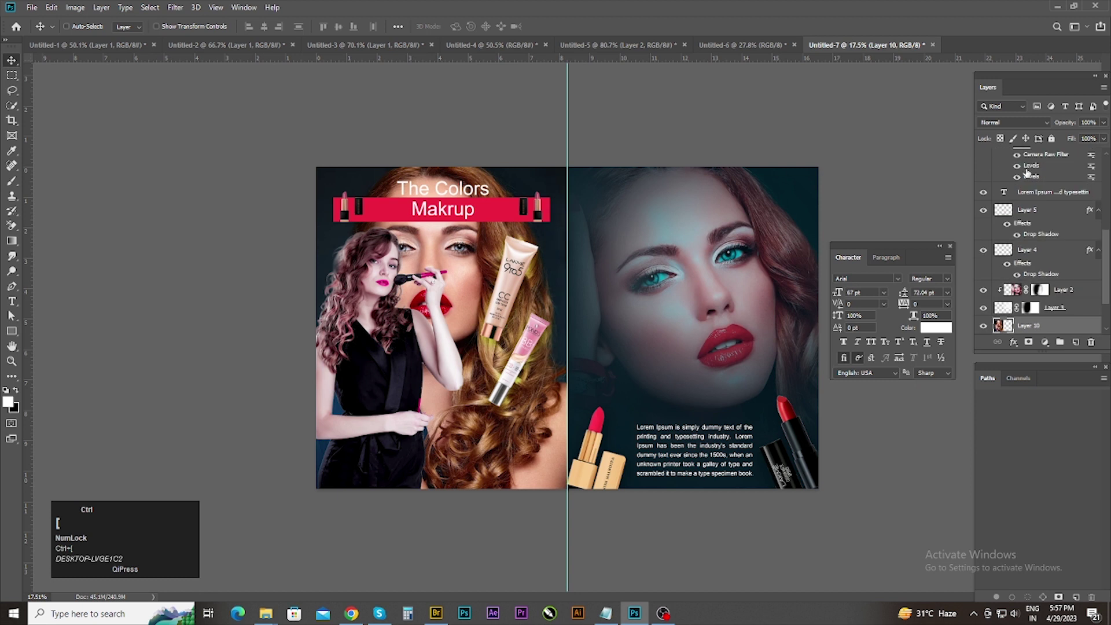
key(ctrl+[)
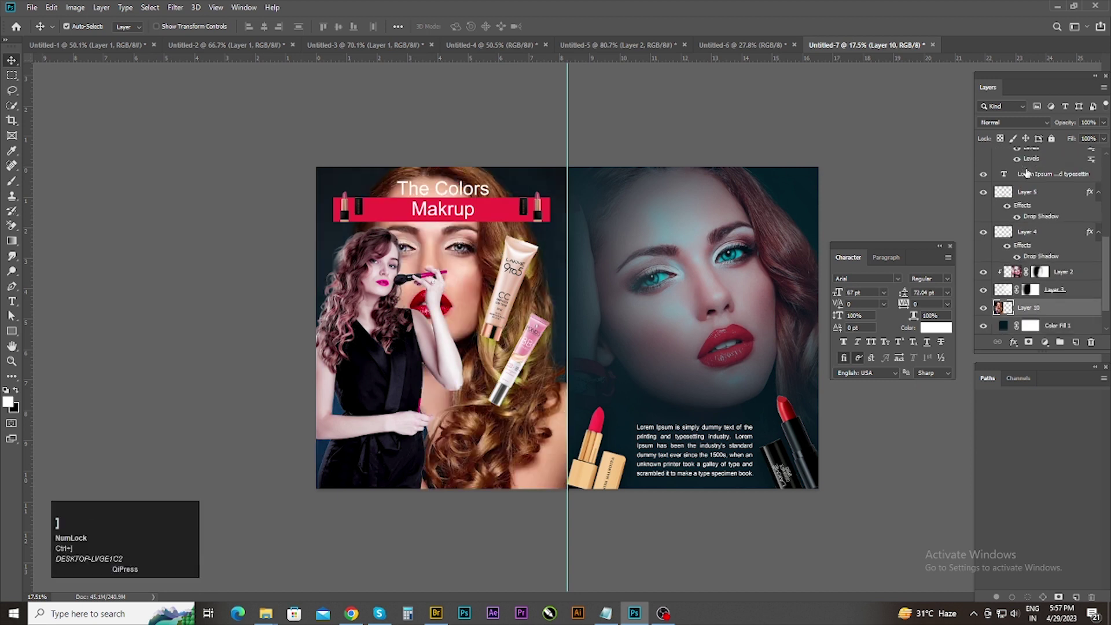
Step: Fade the portrait with a blend mode and lowered opacity, then adjust Levels on the model
click(12, 313)
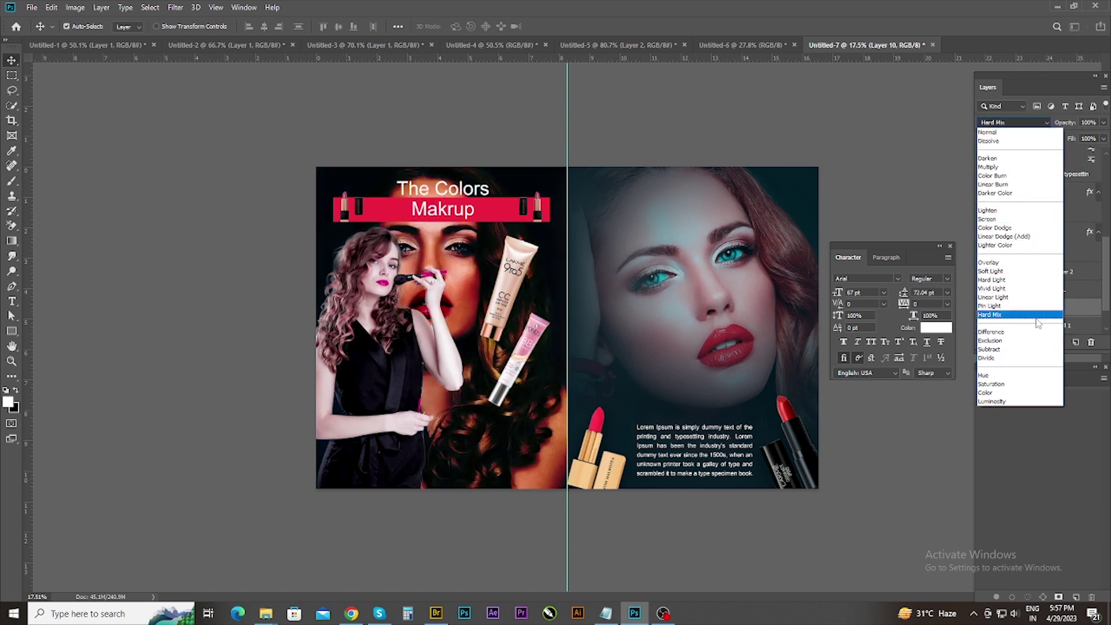
click(12, 313)
drag(12, 313, 12, 313)
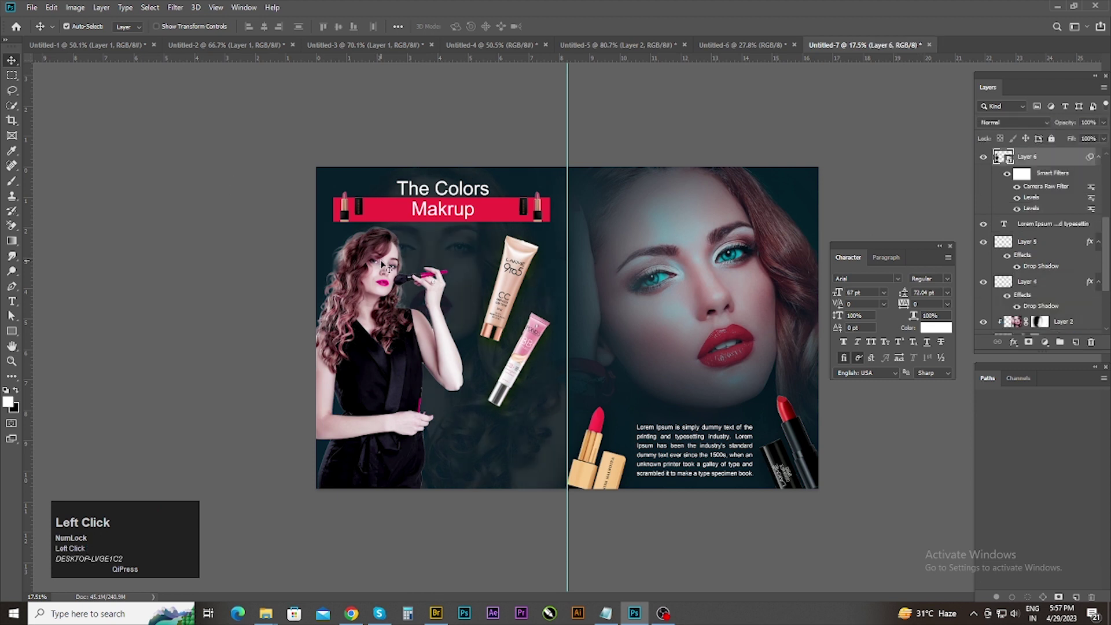
key(ctrl+l)
drag(12, 313, 12, 313)
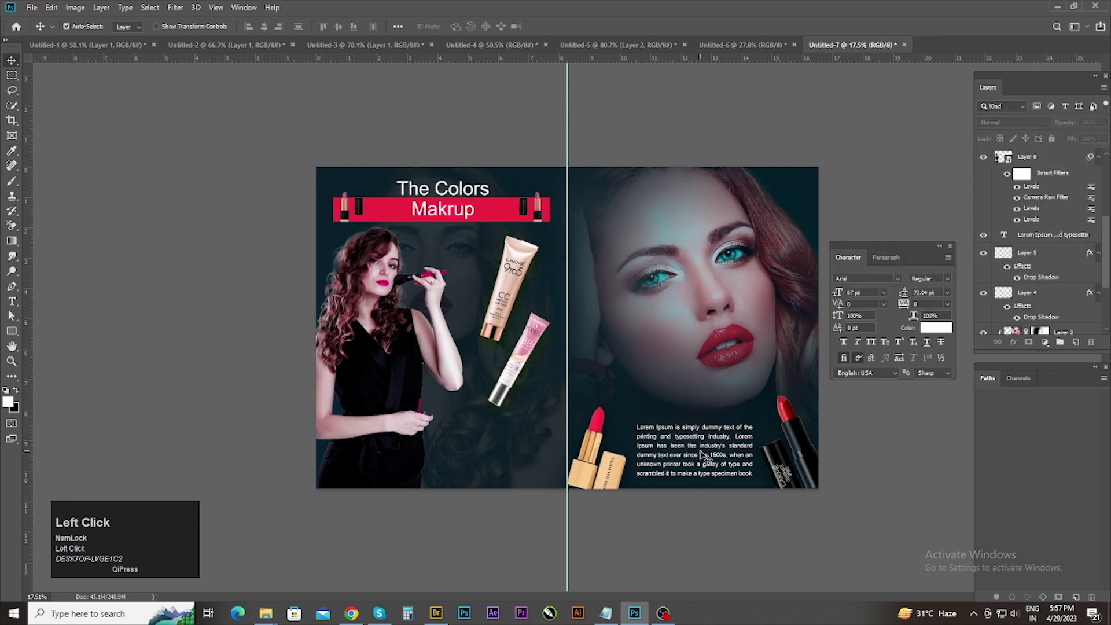
Step: Copy the Lorem Ipsum paragraph to the left page and centre-align it
click(12, 313)
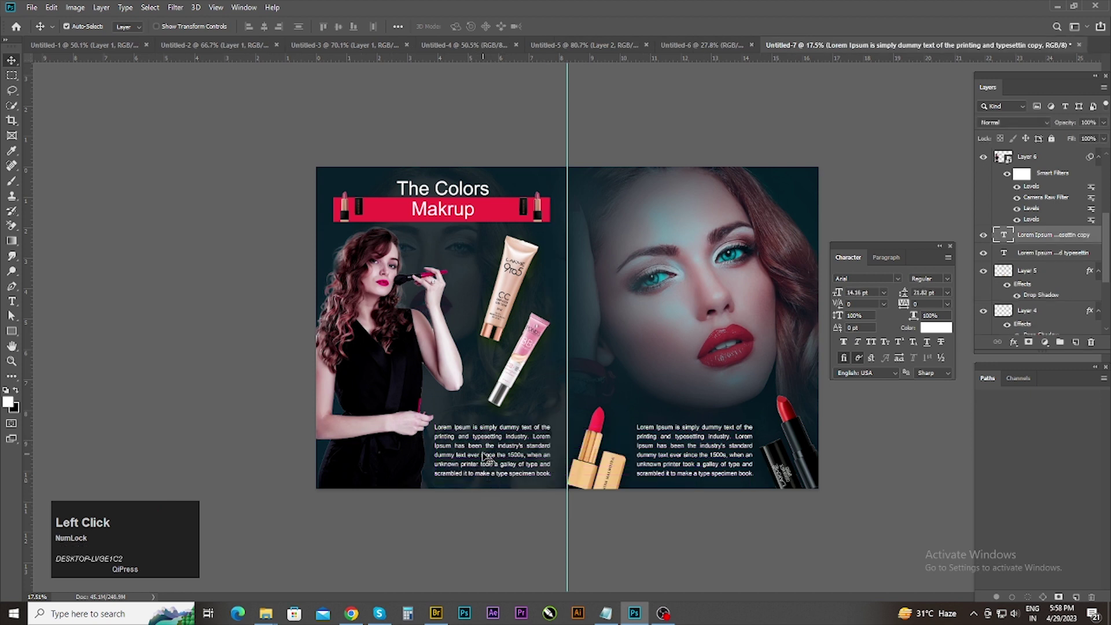
click(12, 313)
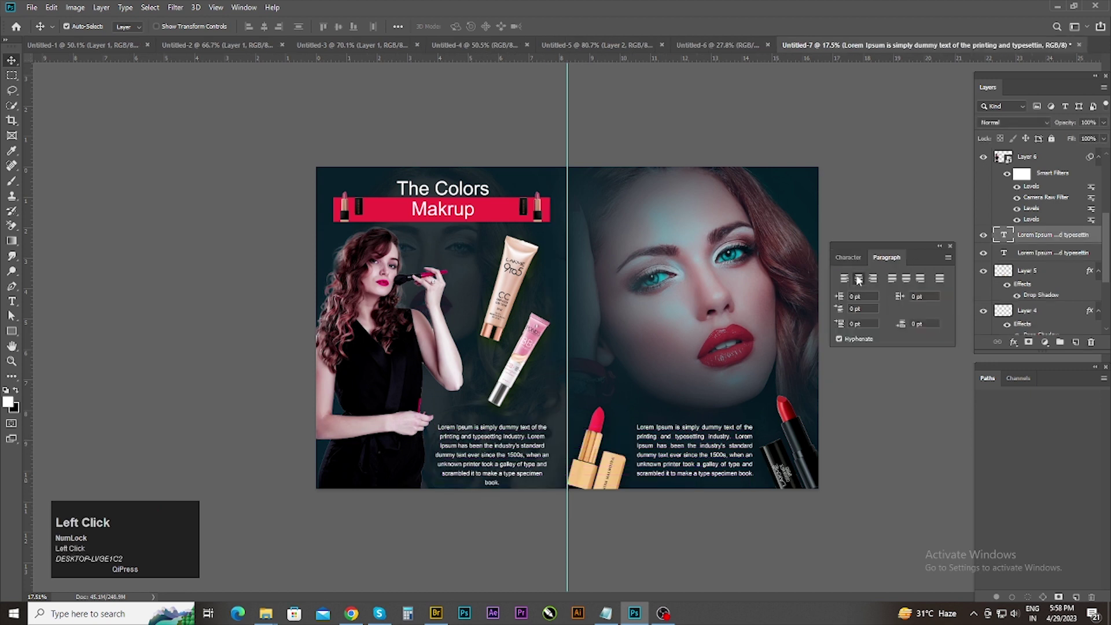
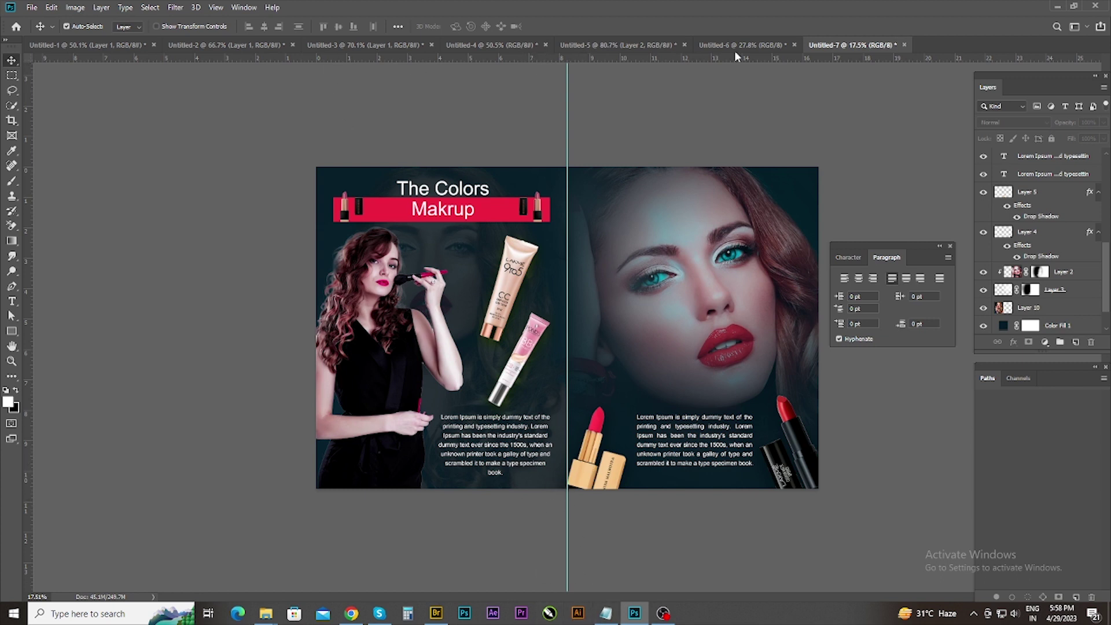
Step: Switch to the portrait cover document, then to the browser's Font Awesome cheatsheet
click(12, 313)
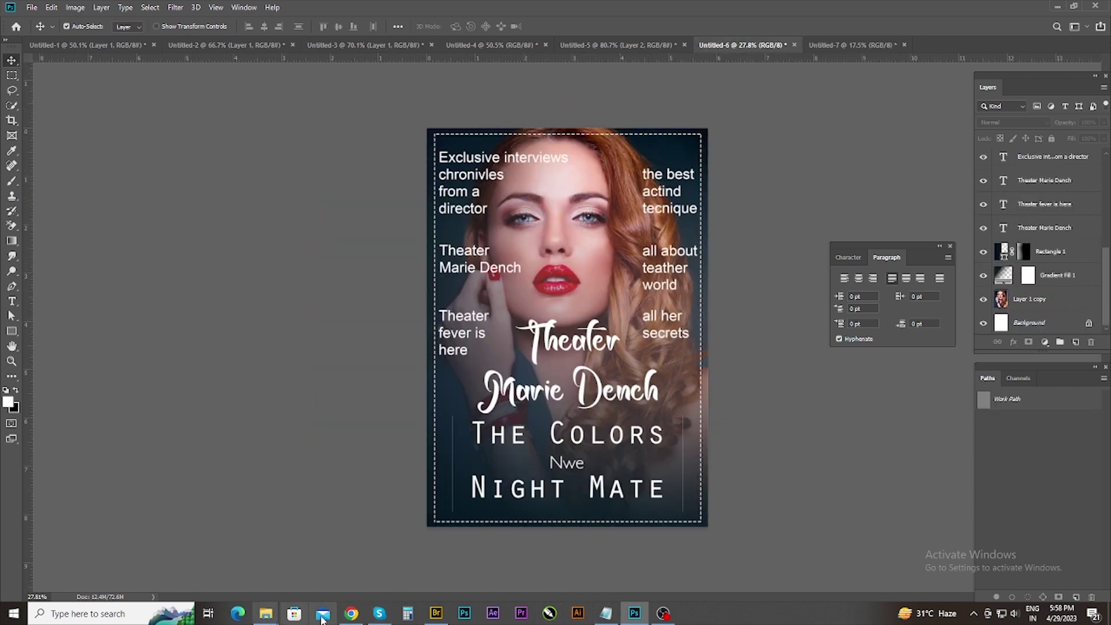
click(12, 313)
scroll(down, 3)
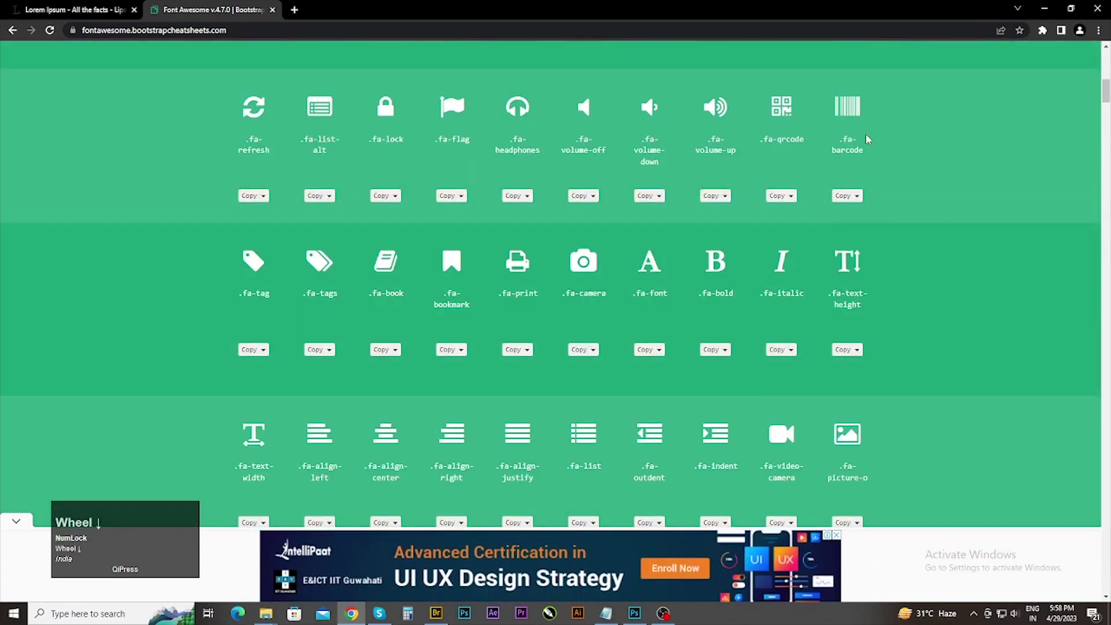
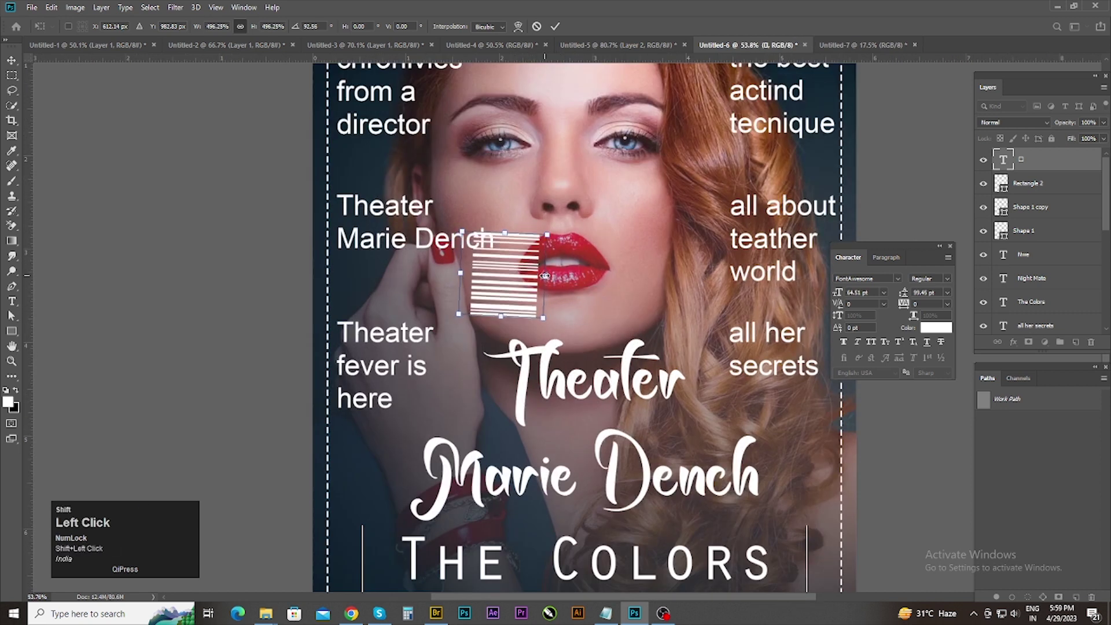
Step: Stack the white barcode above a black rectangle below the model's lips
click(422, 406)
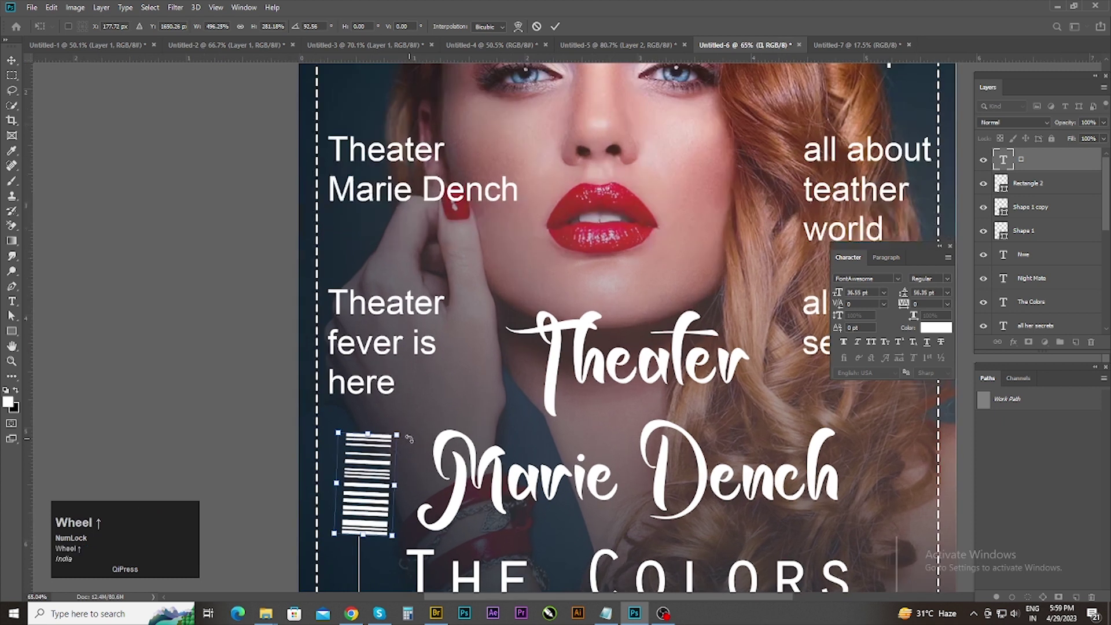
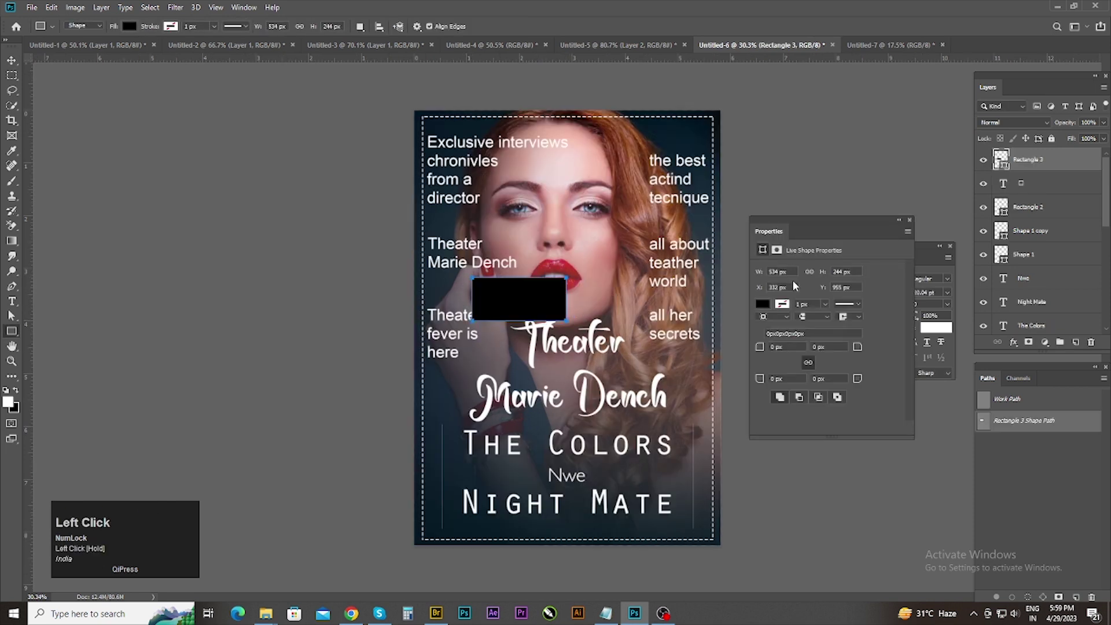
key(ctrl+[)
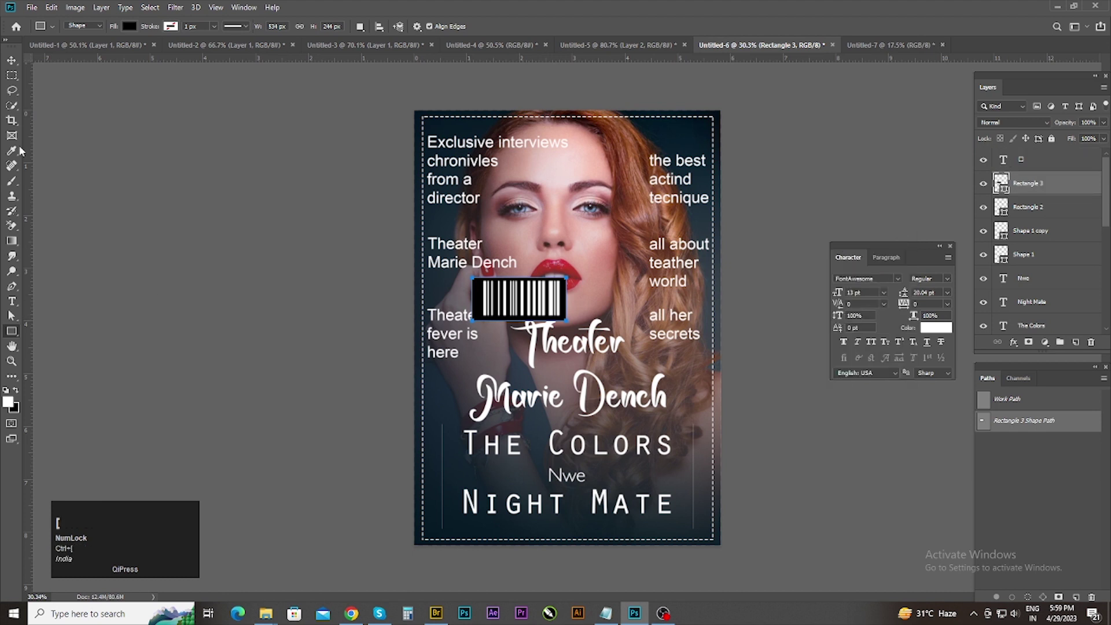